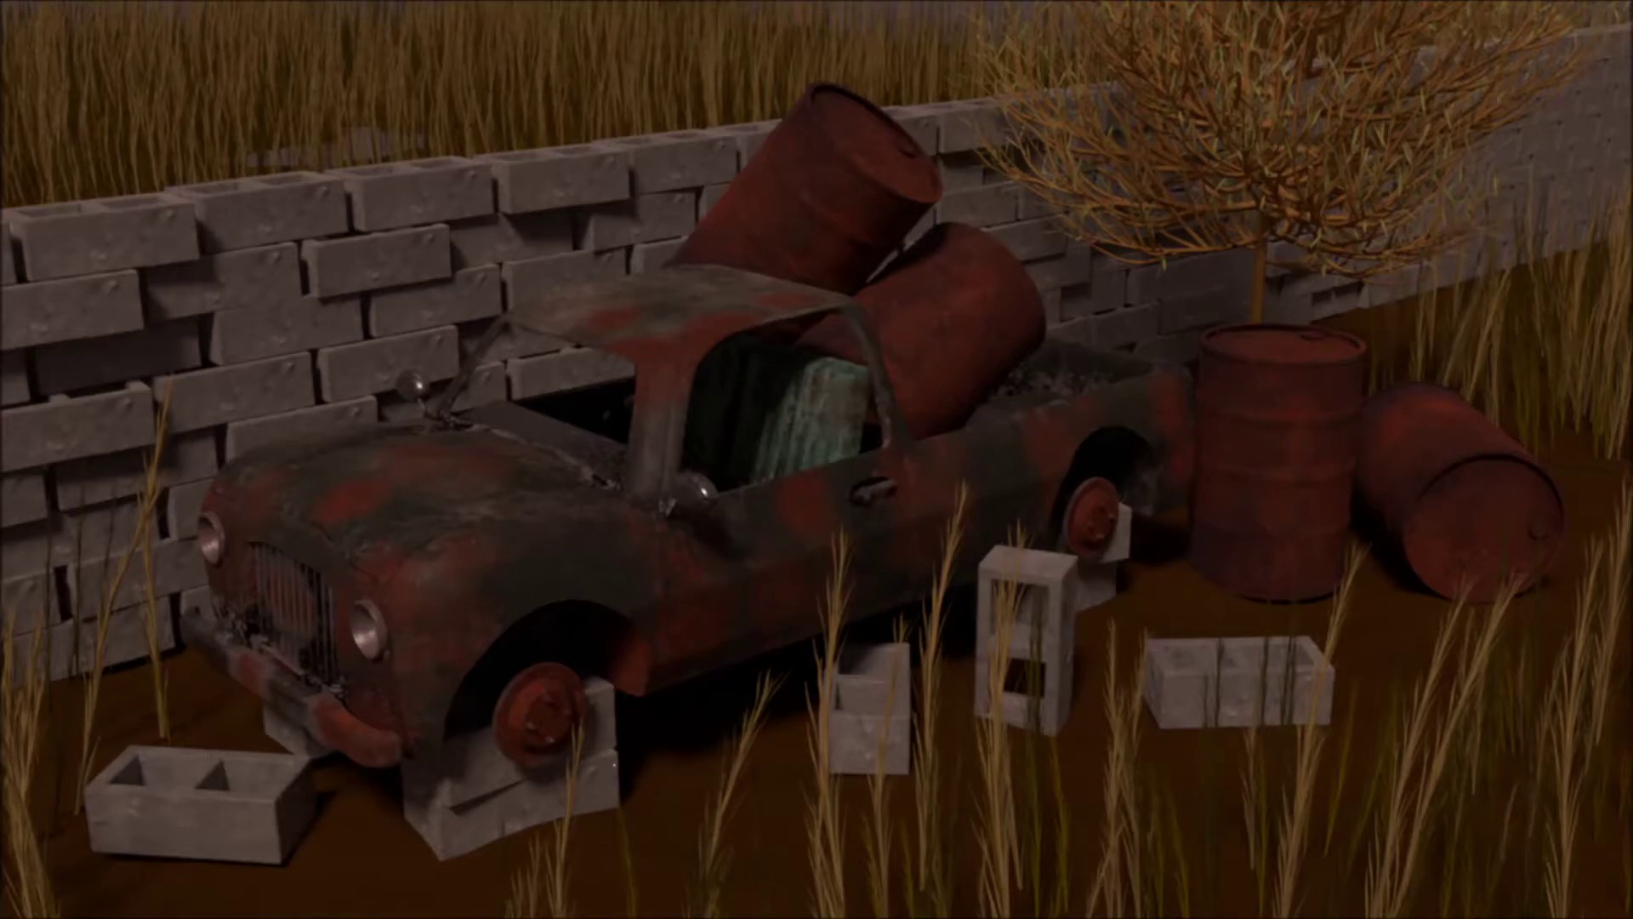
- Dismiss the finished junkyard render and return to the Old Pickup scene viewport
{"action": "key", "text": "n"}
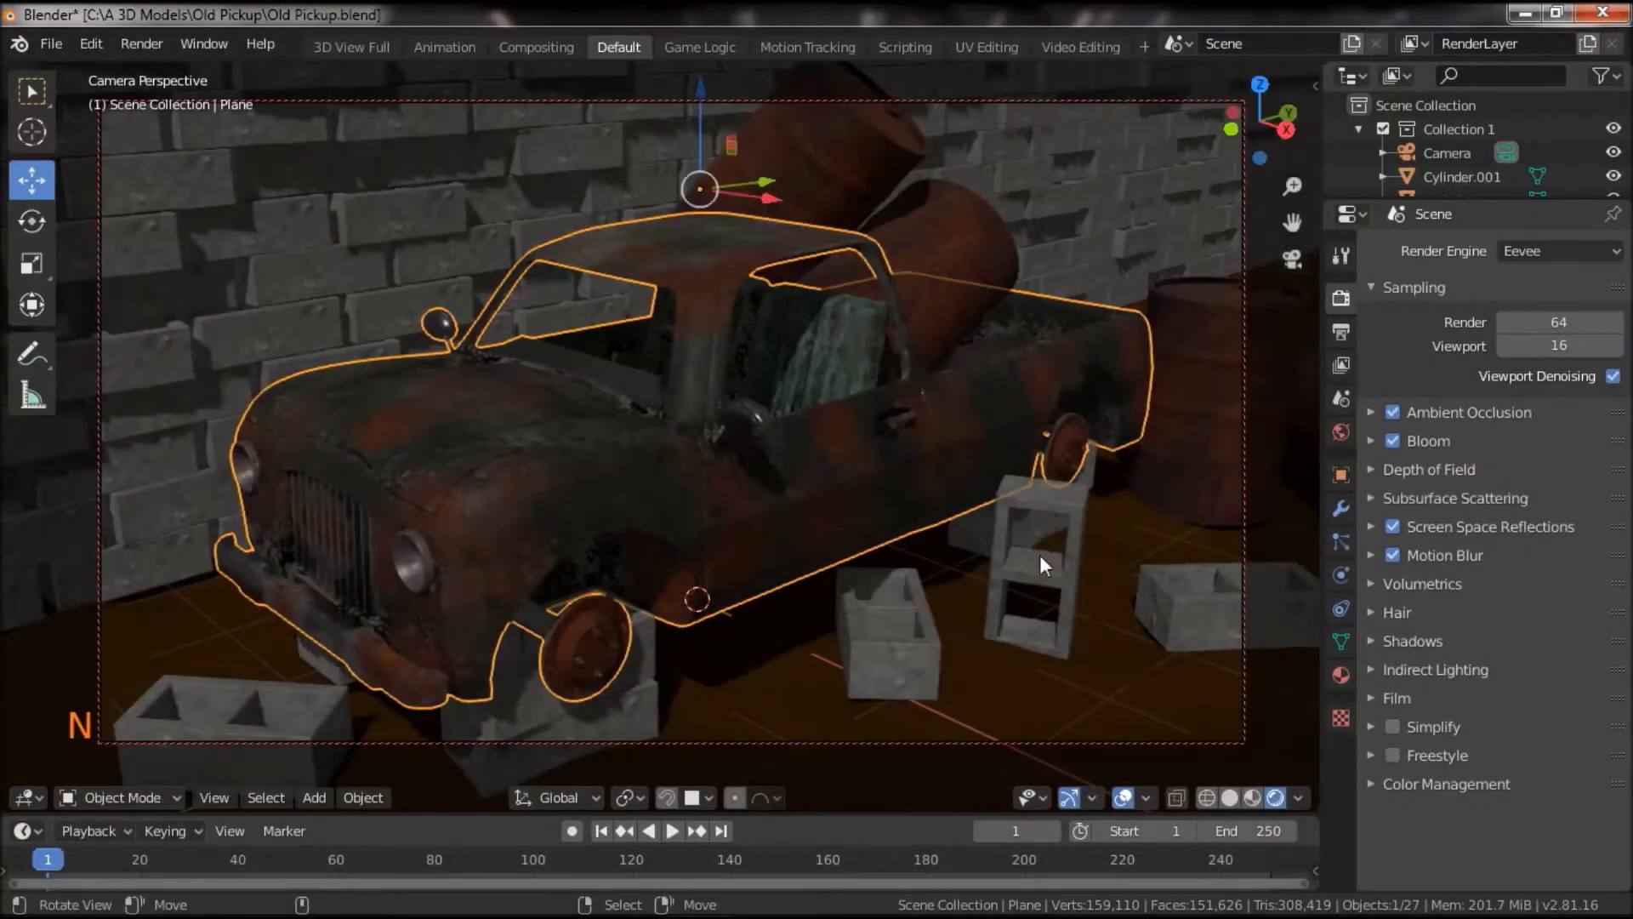
- Switch the viewport to solid shading and select the pickup truck with its barrels
{"action": "left_click", "coordinate": [1243, 808]}
{"action": "left_click", "coordinate": [1307, 263]}
{"action": "scroll", "scroll_direction": "up", "scroll_amount": 3}
{"action": "left_click", "coordinate": [836, 581]}
{"action": "right_click", "coordinate": [872, 367]}
{"action": "right_click", "coordinate": [806, 224]}
{"action": "scroll", "scroll_direction": "down", "scroll_amount": 3}
{"action": "left_click", "coordinate": [821, 593]}
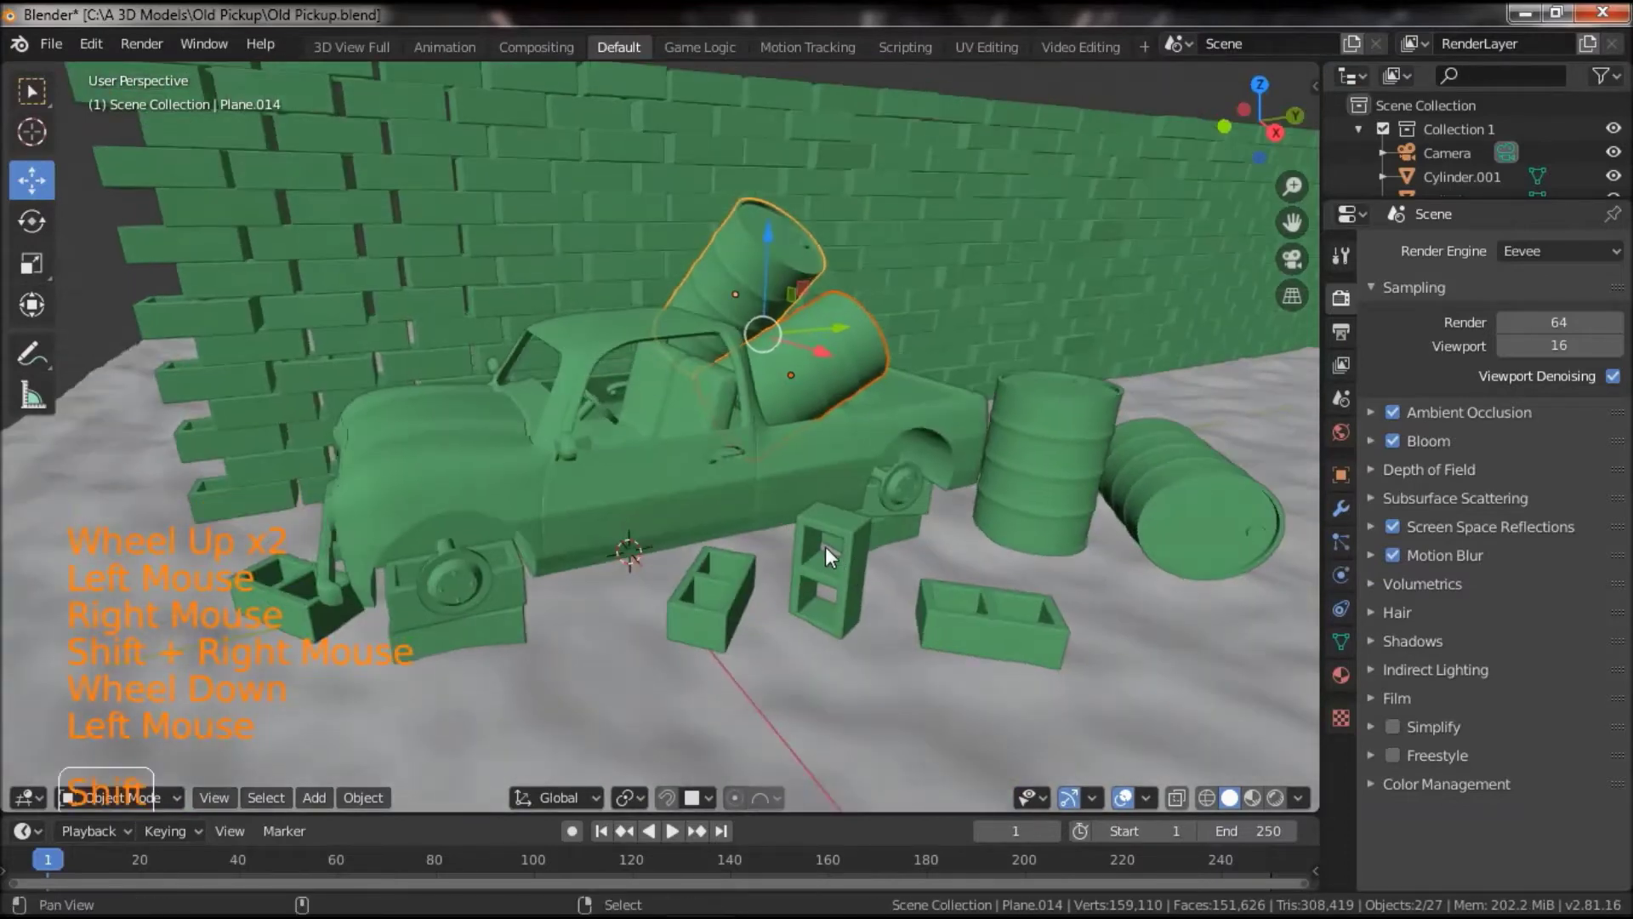
{"action": "right_click", "coordinate": [812, 583]}
{"action": "key", "text": "a"}
{"action": "key", "text": "a"}
{"action": "key", "text": "a"}
- Add the brick wall and cinder blocks on the left to the selection
{"action": "scroll", "scroll_direction": "down", "scroll_amount": 3}
{"action": "right_click", "coordinate": [329, 626]}
{"action": "right_click", "coordinate": [267, 626]}
{"action": "right_click", "coordinate": [277, 460]}
{"action": "right_click", "coordinate": [277, 459]}
{"action": "right_click", "coordinate": [278, 462]}
{"action": "left_click", "coordinate": [273, 555]}
{"action": "right_click", "coordinate": [204, 374]}
{"action": "right_click", "coordinate": [202, 372]}
{"action": "right_click", "coordinate": [203, 373]}
- Box-select the remaining junkyard objects around the truck
{"action": "key", "text": "c"}
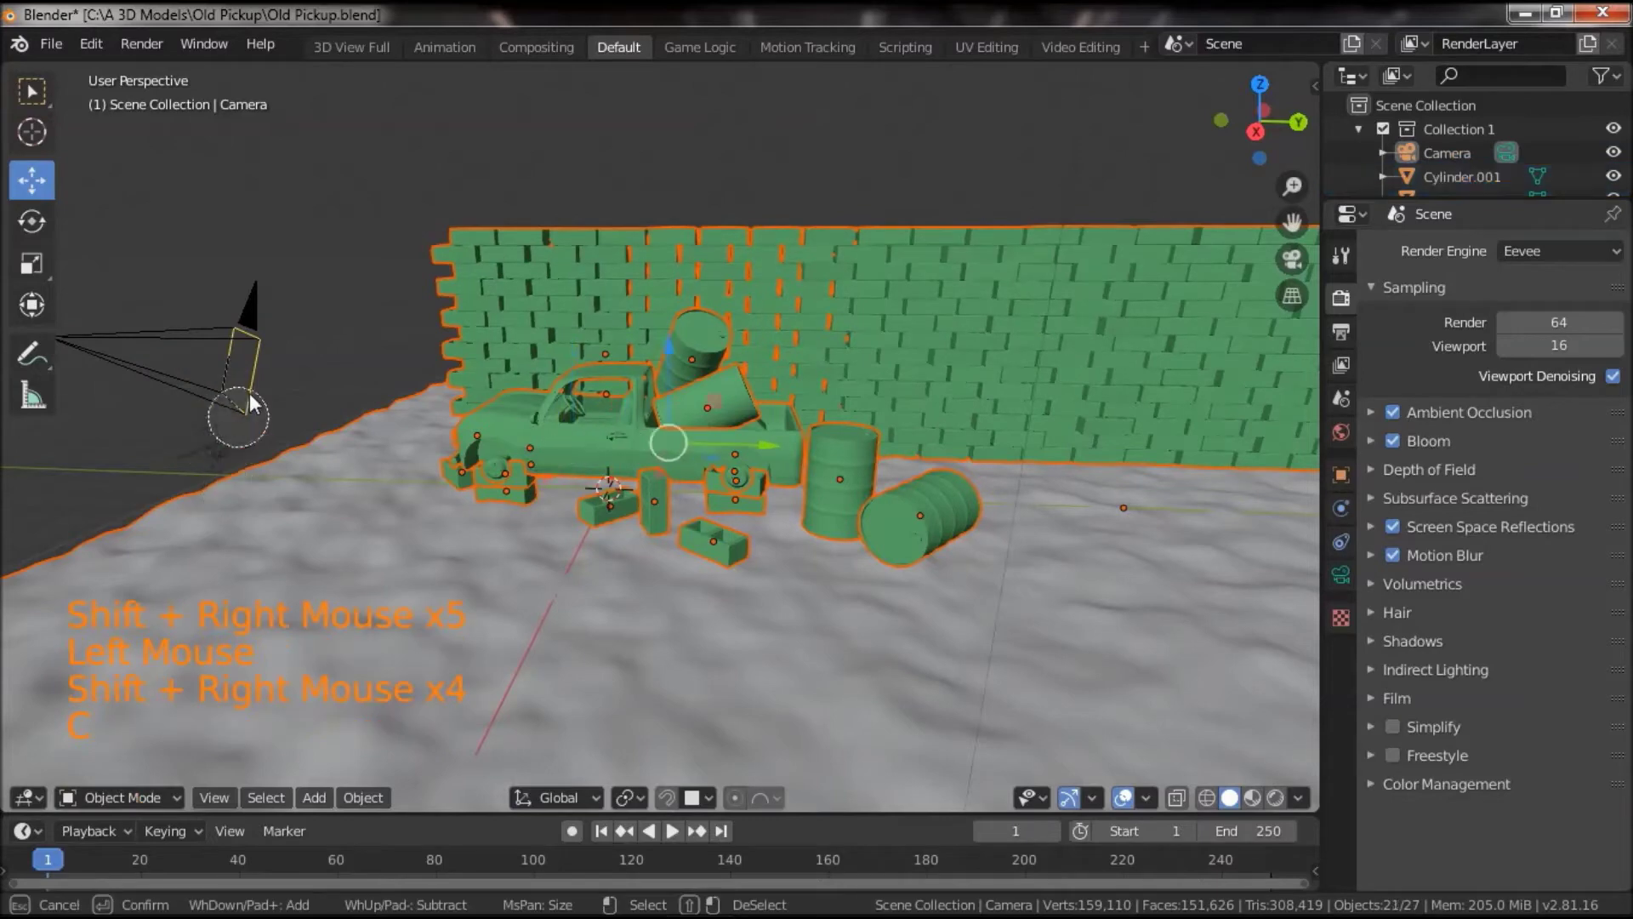
{"action": "scroll", "scroll_direction": "down", "scroll_amount": 3}
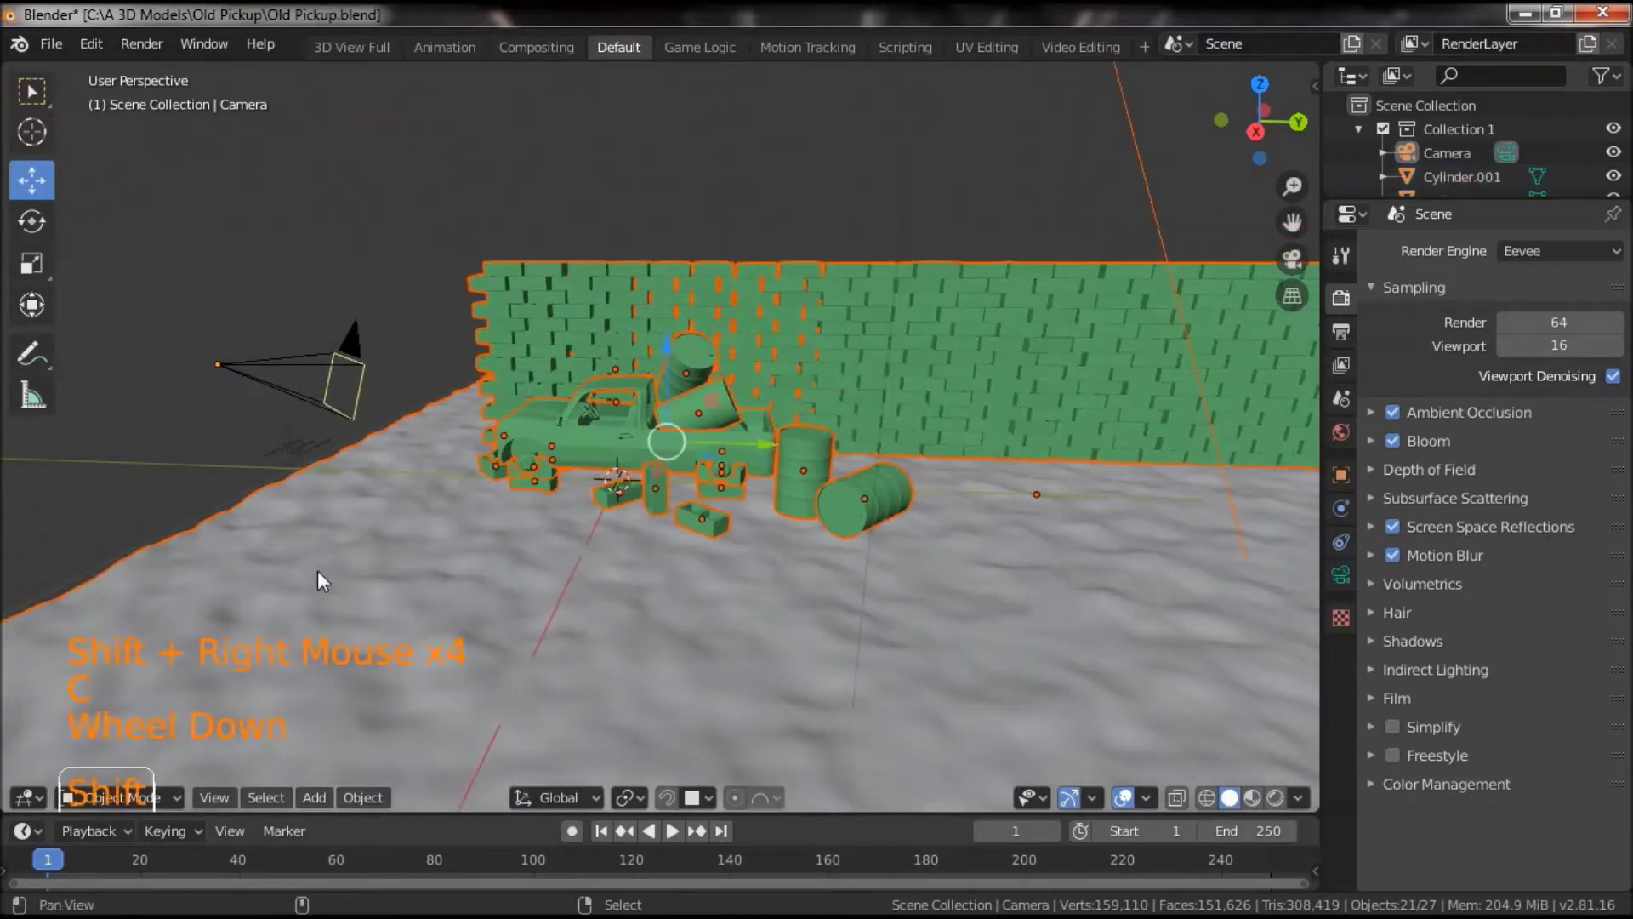
{"action": "right_click", "coordinate": [303, 579]}
{"action": "right_click", "coordinate": [261, 578]}
{"action": "left_click", "coordinate": [277, 520]}
{"action": "scroll", "scroll_direction": "down", "scroll_amount": 3}
- Finish the selection, duplicate the junkyard objects in place with Shift+D and invert to the originals
{"action": "left_click", "coordinate": [989, 273]}
{"action": "right_click", "coordinate": [864, 250]}
{"action": "right_click", "coordinate": [864, 250]}
{"action": "left_click", "coordinate": [821, 435]}
{"action": "scroll", "scroll_direction": "up", "scroll_amount": 3}
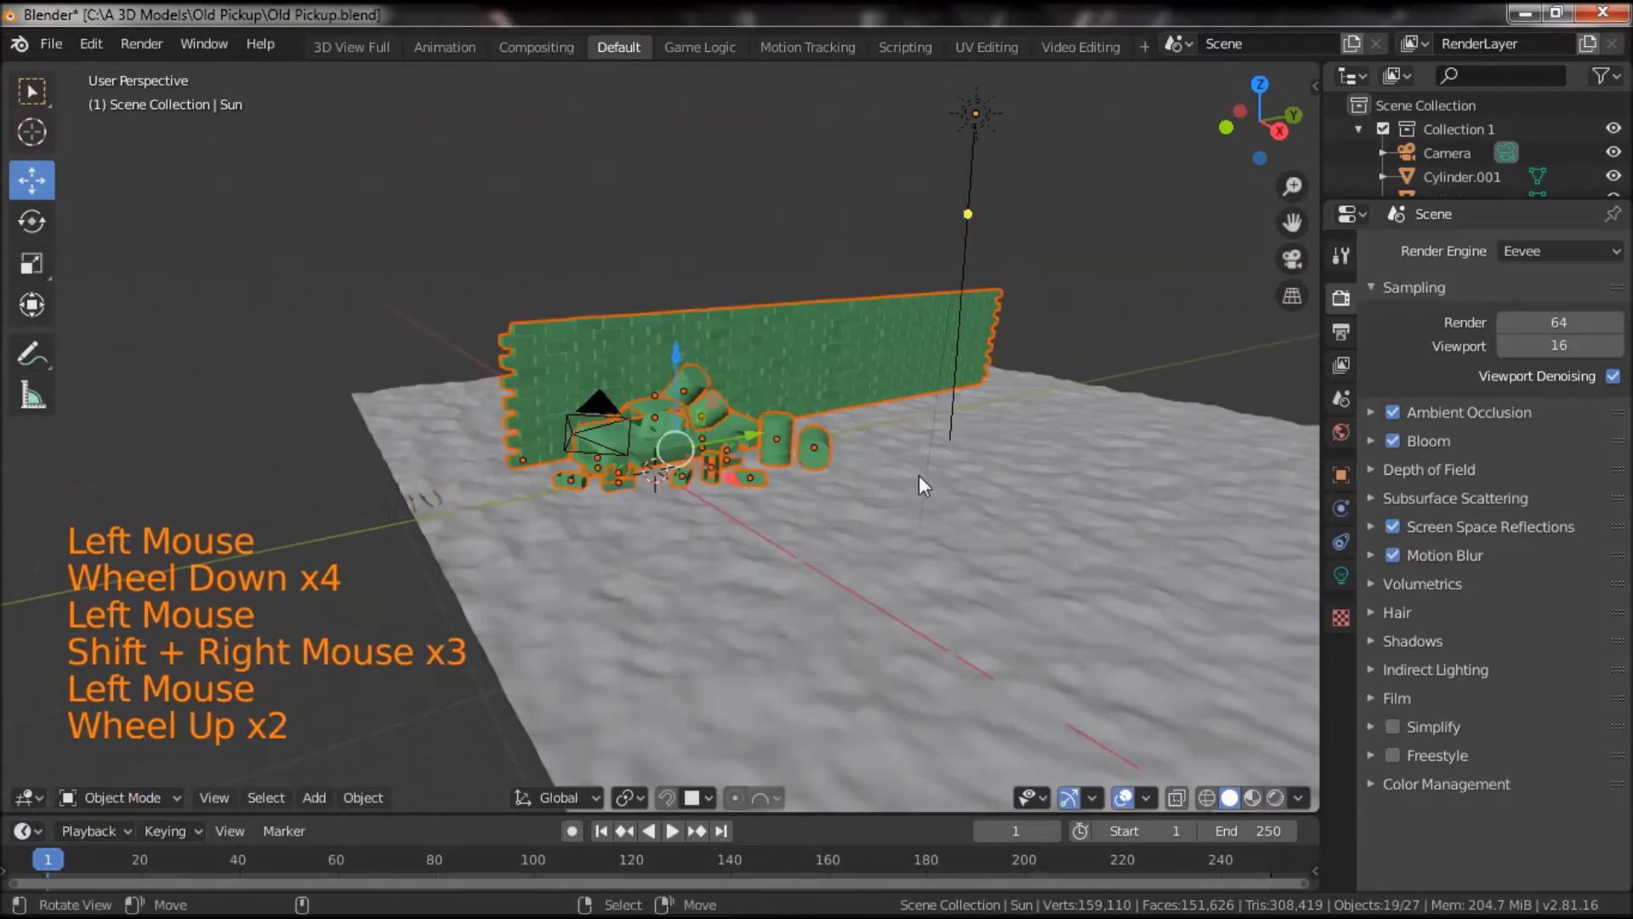
{"action": "key", "text": "g"}
{"action": "scroll", "scroll_direction": "up", "scroll_amount": 3}
{"action": "left_click", "coordinate": [793, 588]}
{"action": "key", "text": "shift+d"}
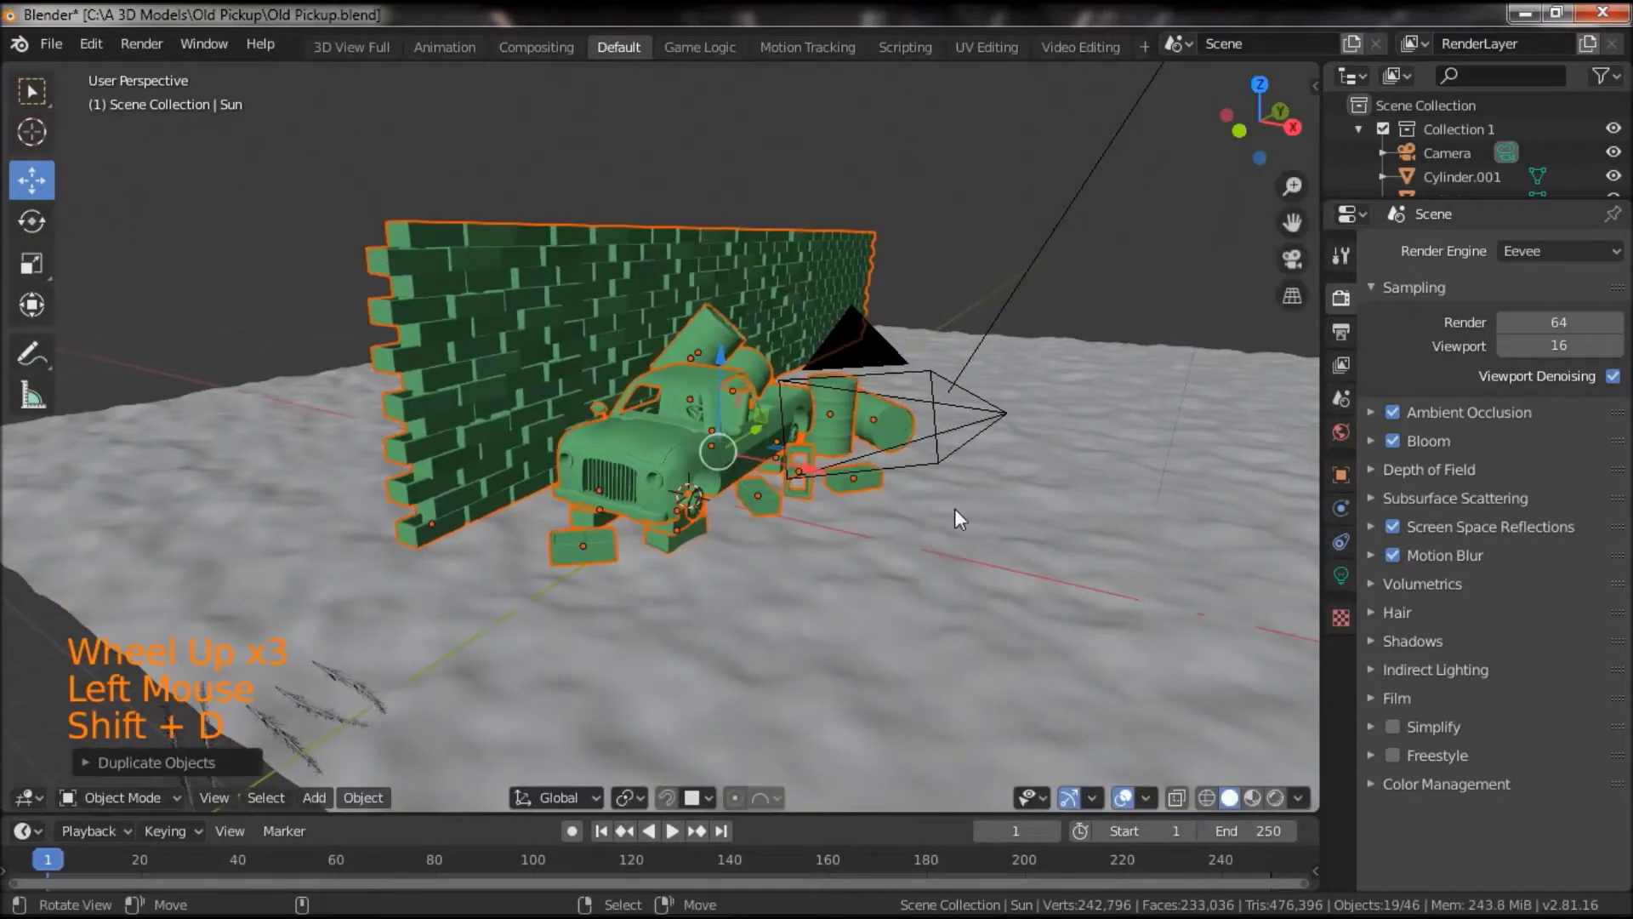
{"action": "key", "text": "ctrl+i"}
- Hide the originals, select all visible copies and join them into one mesh with Ctrl+J
{"action": "key", "text": "h"}
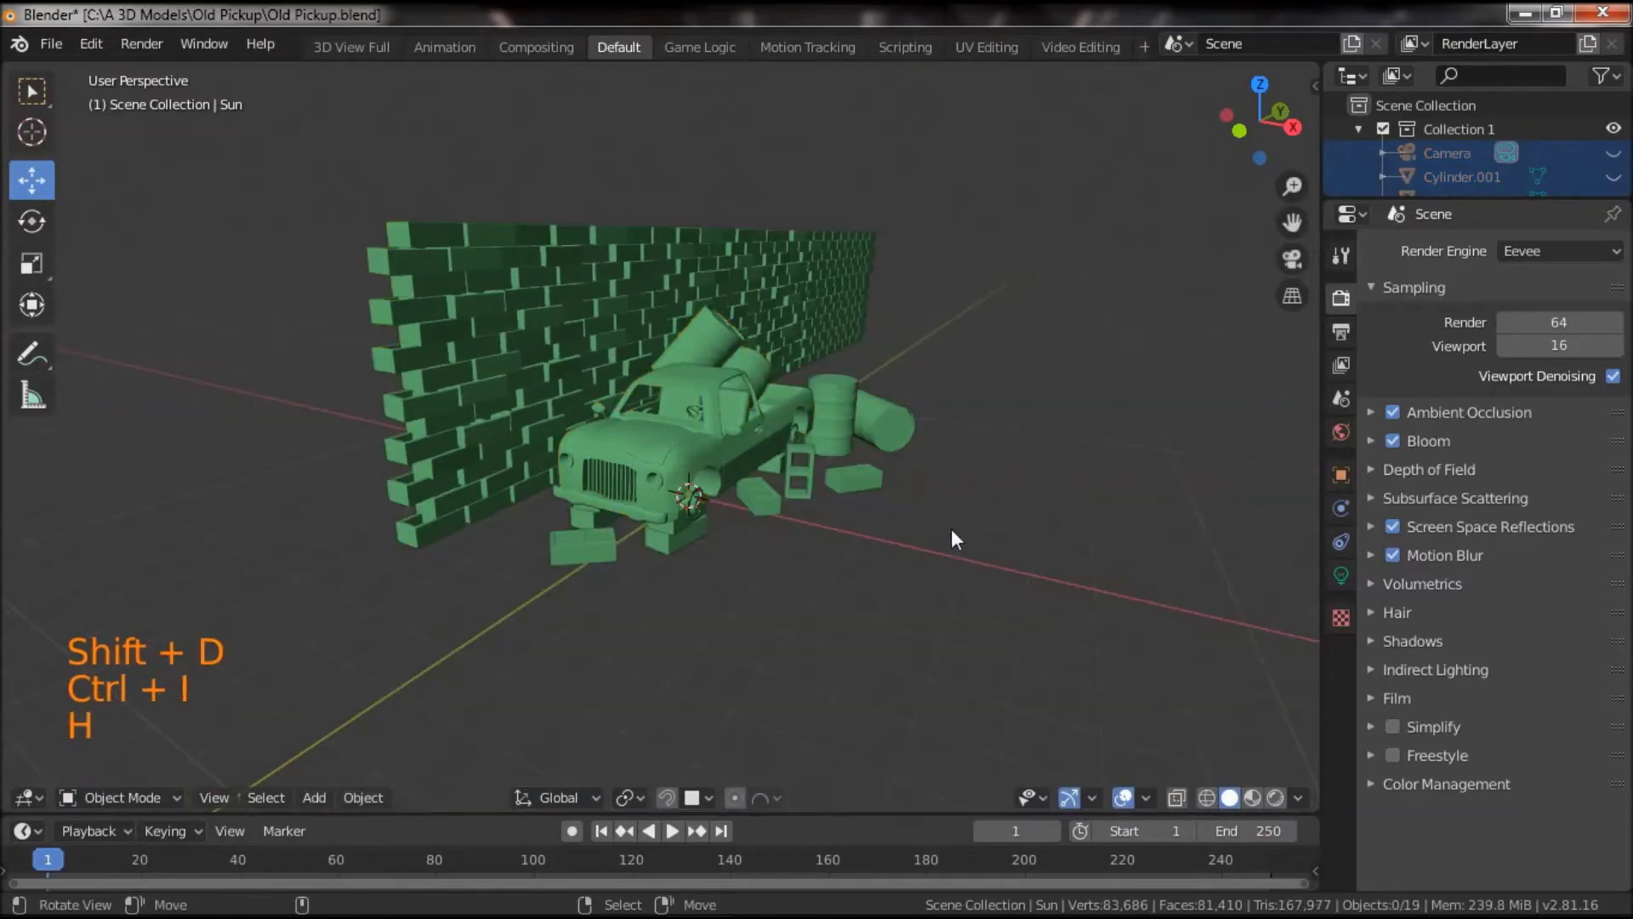
{"action": "left_click", "coordinate": [891, 551]}
{"action": "key", "text": "a"}
{"action": "scroll", "scroll_direction": "up", "scroll_amount": 3}
{"action": "right_click", "coordinate": [639, 467]}
{"action": "left_click", "coordinate": [662, 620]}
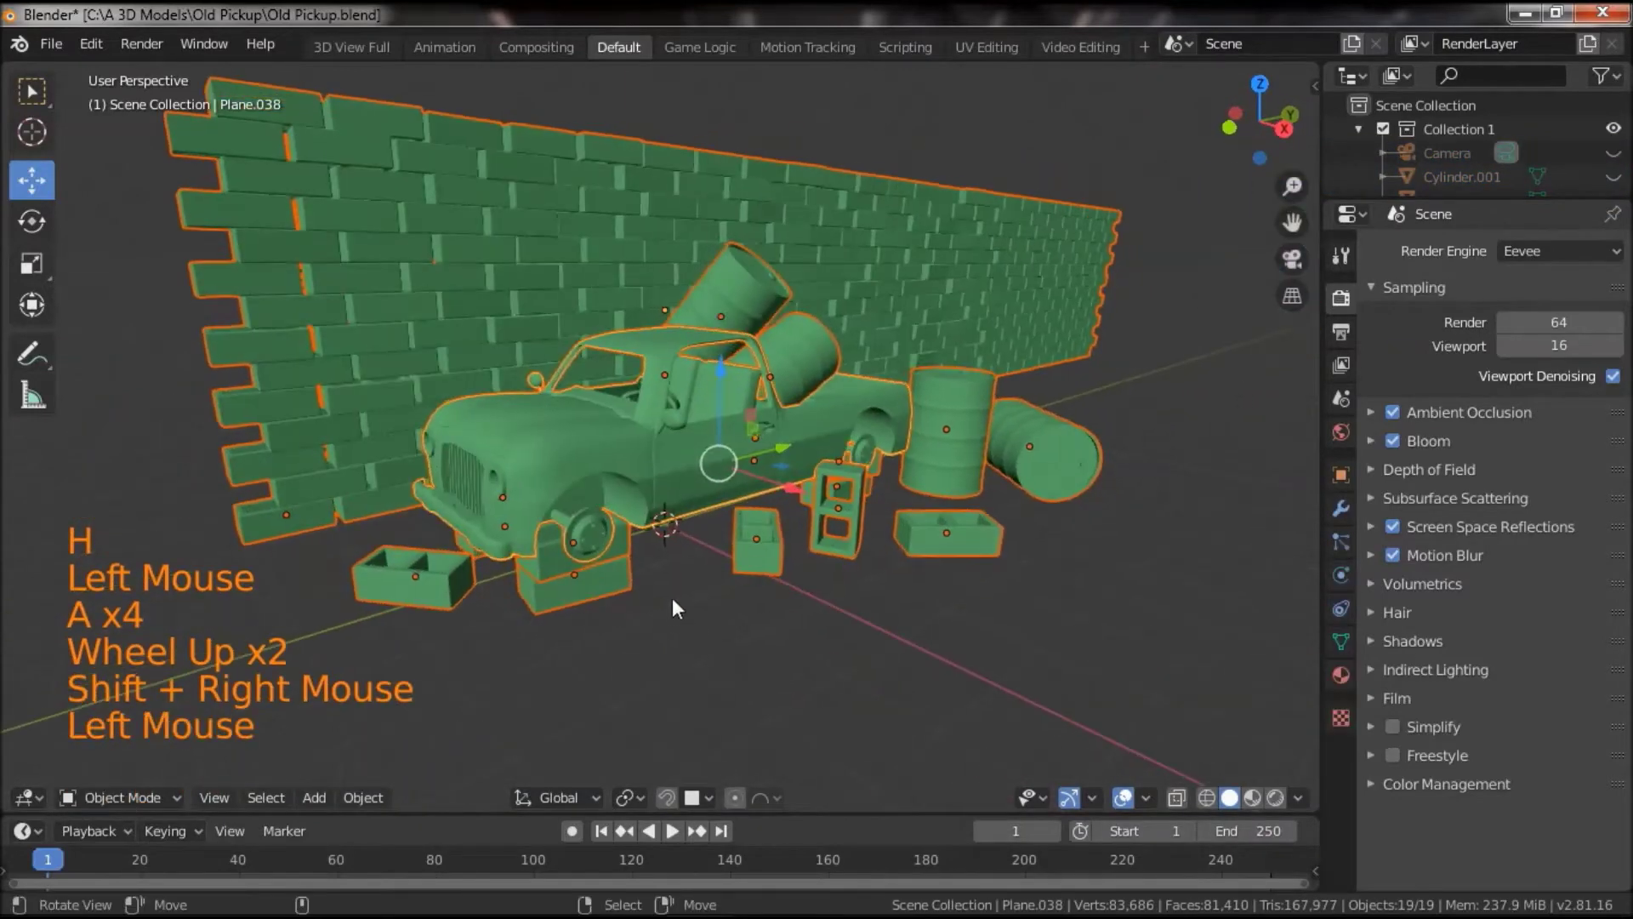
{"action": "key", "text": "ctrl+j"}
- Show the joined Plane.038's Material Properties with its empty material list
{"action": "scroll", "scroll_direction": "up", "scroll_amount": 3}
{"action": "scroll", "scroll_direction": "down", "scroll_amount": 3}
{"action": "left_click", "coordinate": [1353, 688]}
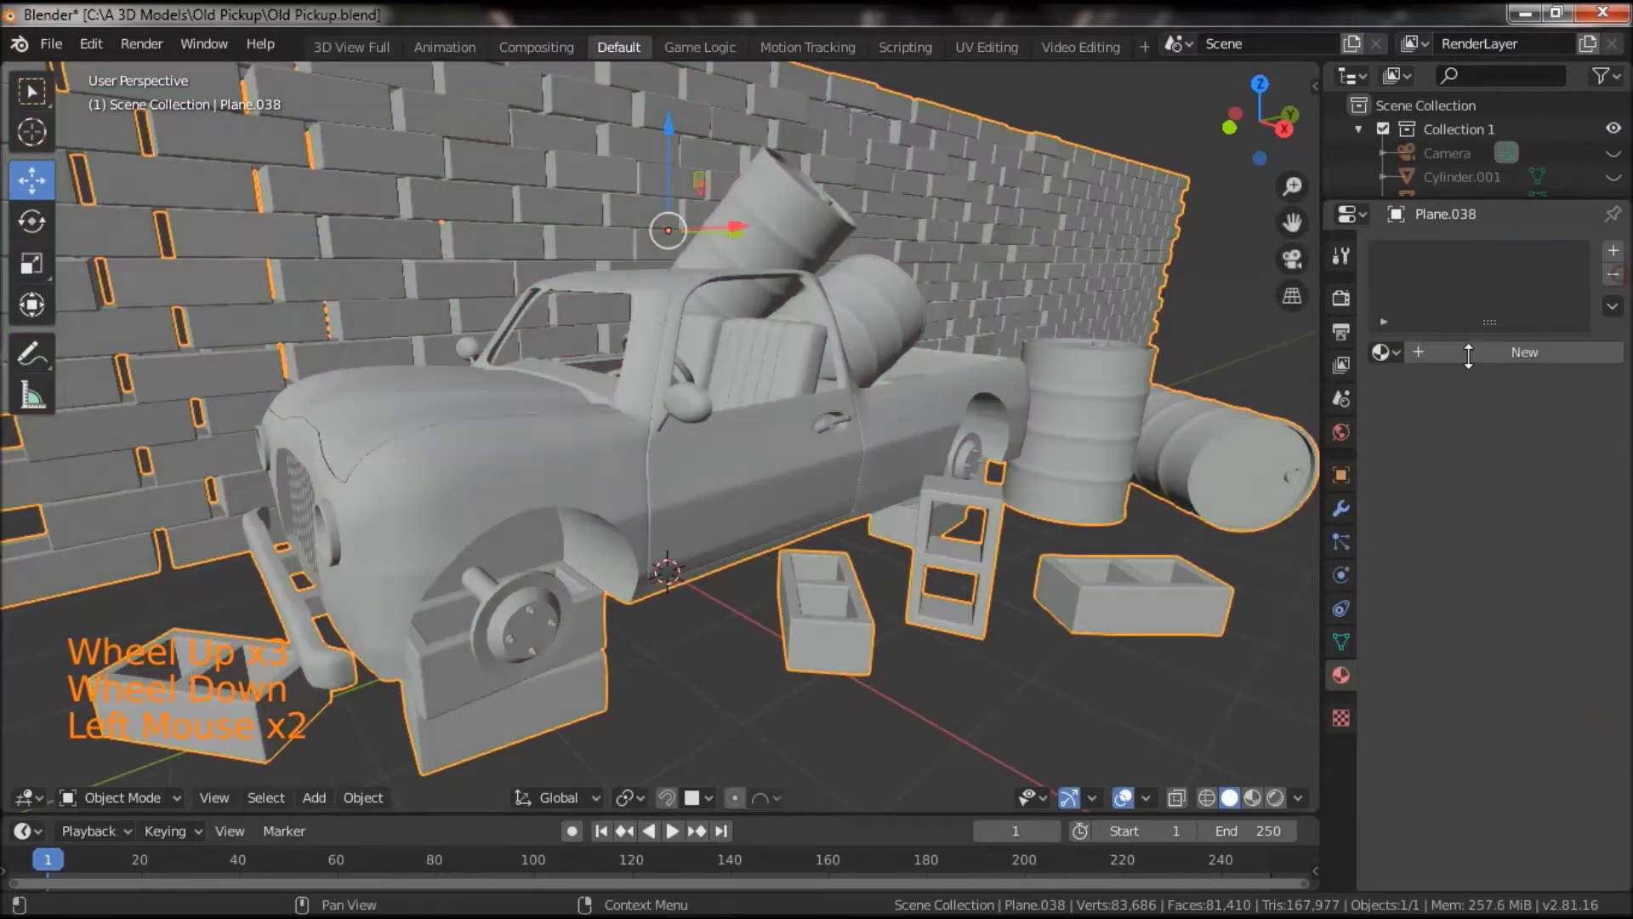
{"action": "left_click", "coordinate": [900, 567]}
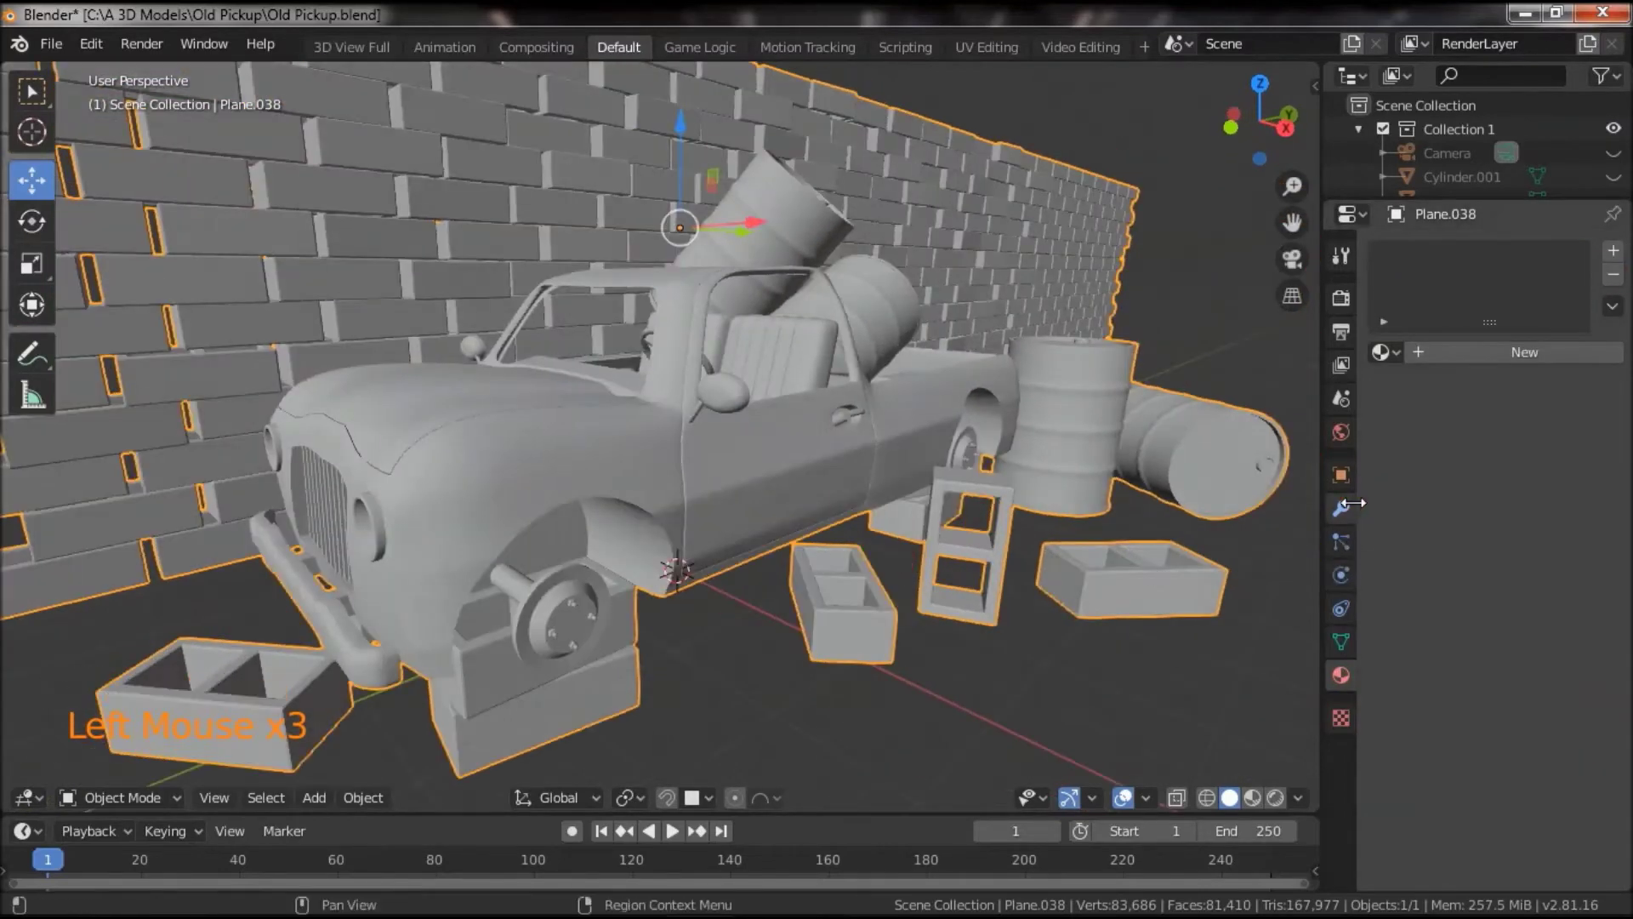
- Add a Wireframe modifier to Plane.038 with thickness 0.001
{"action": "left_click", "coordinate": [1351, 517]}
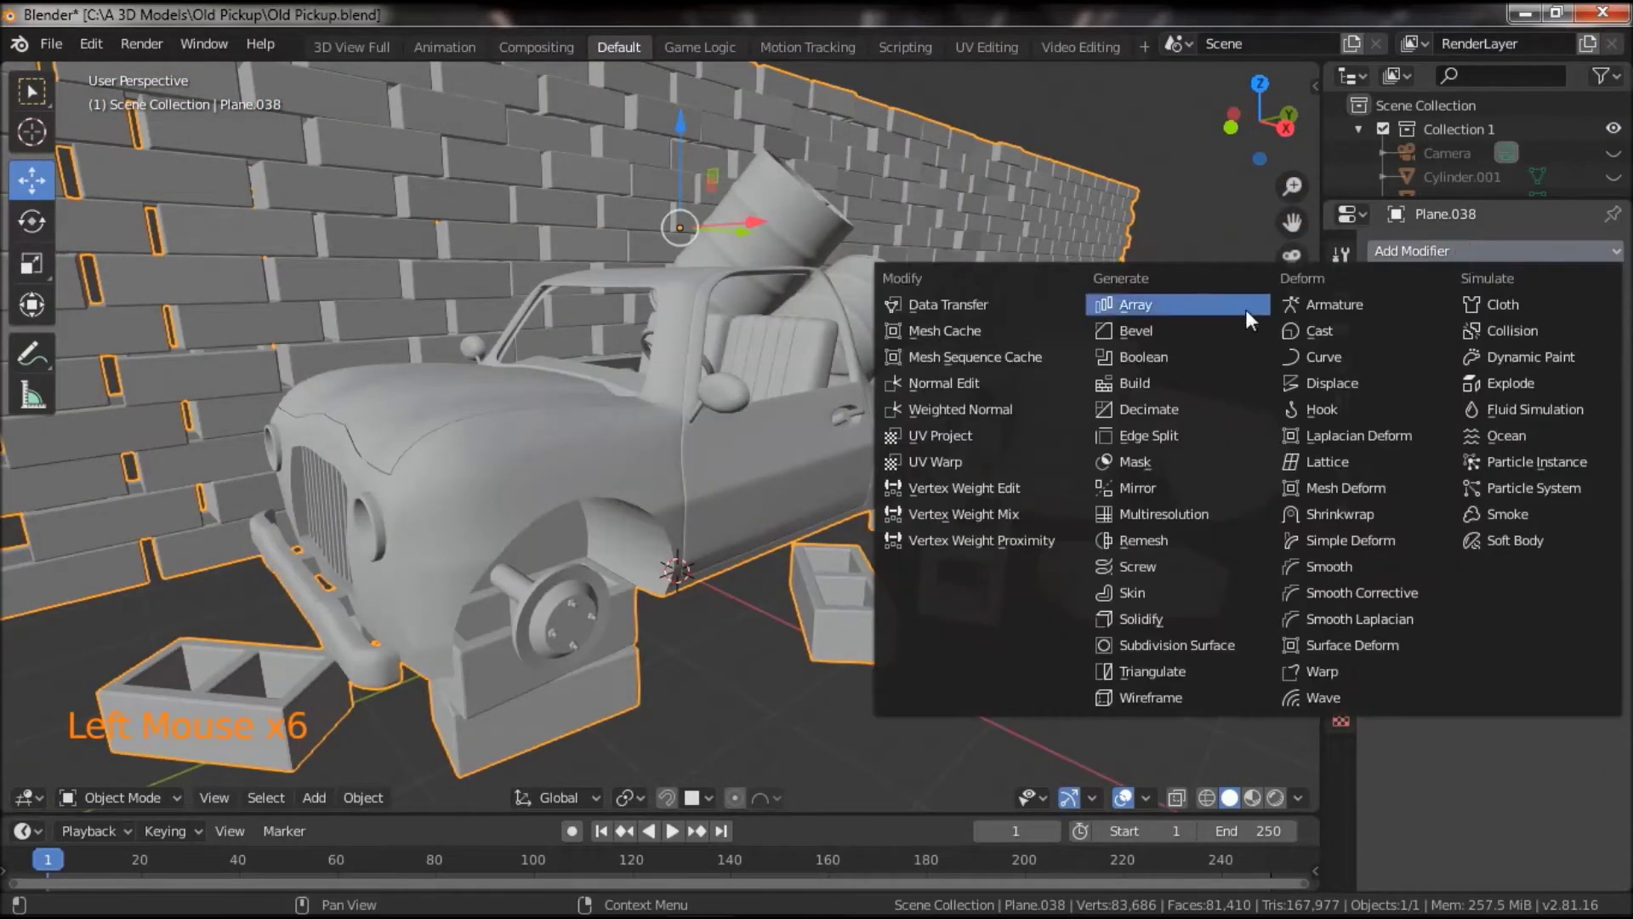
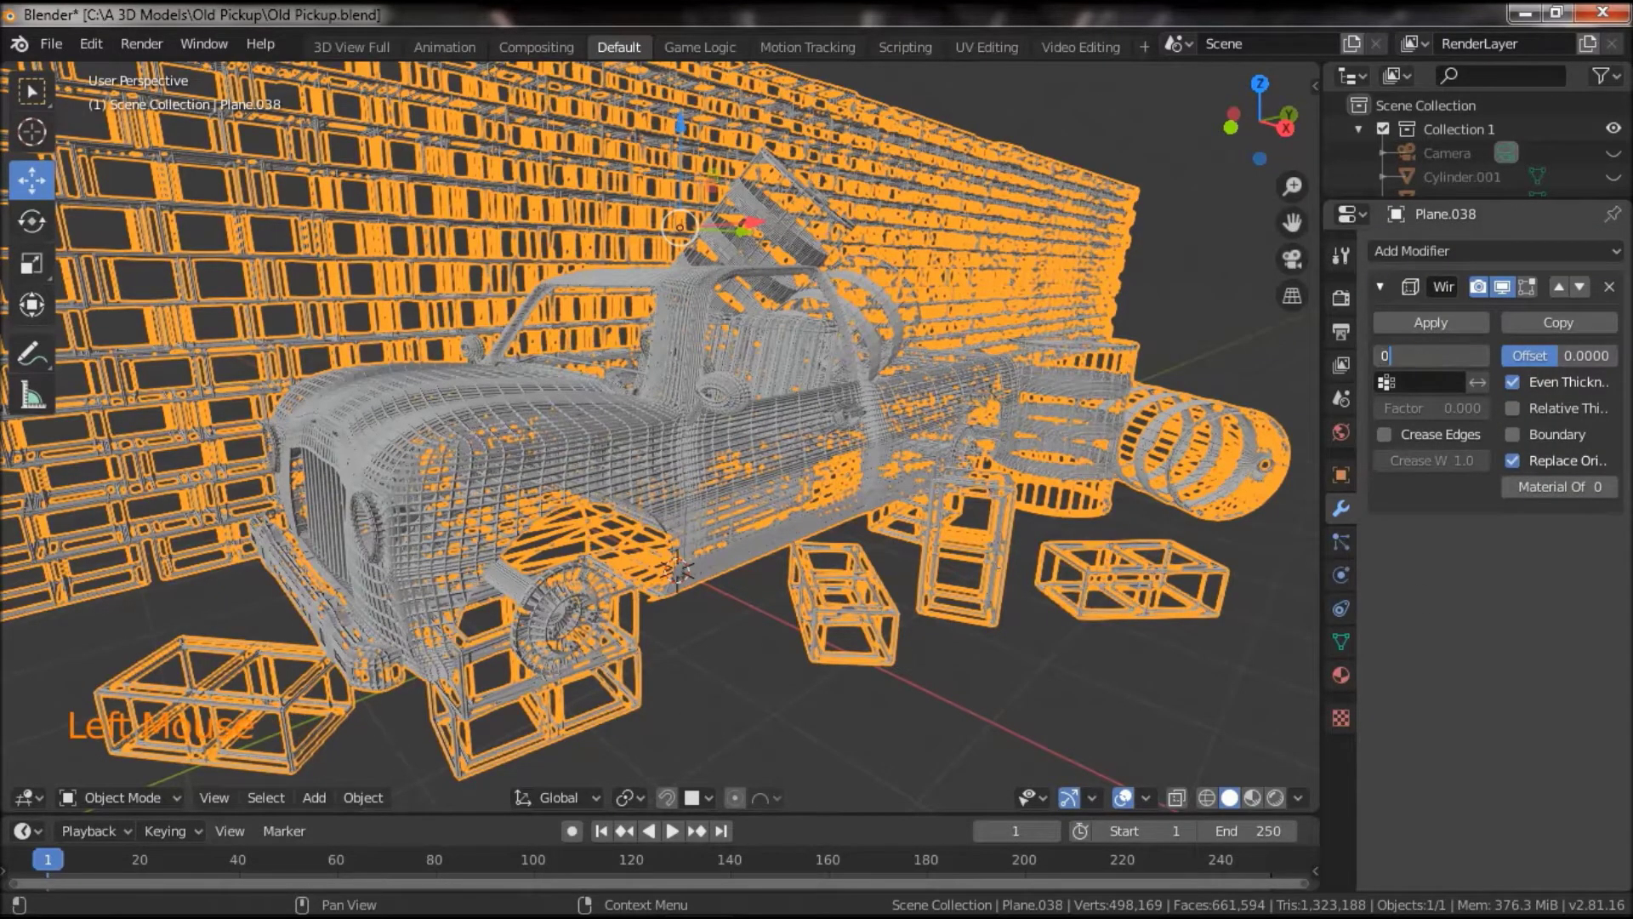
{"action": "key", "text": "0"}
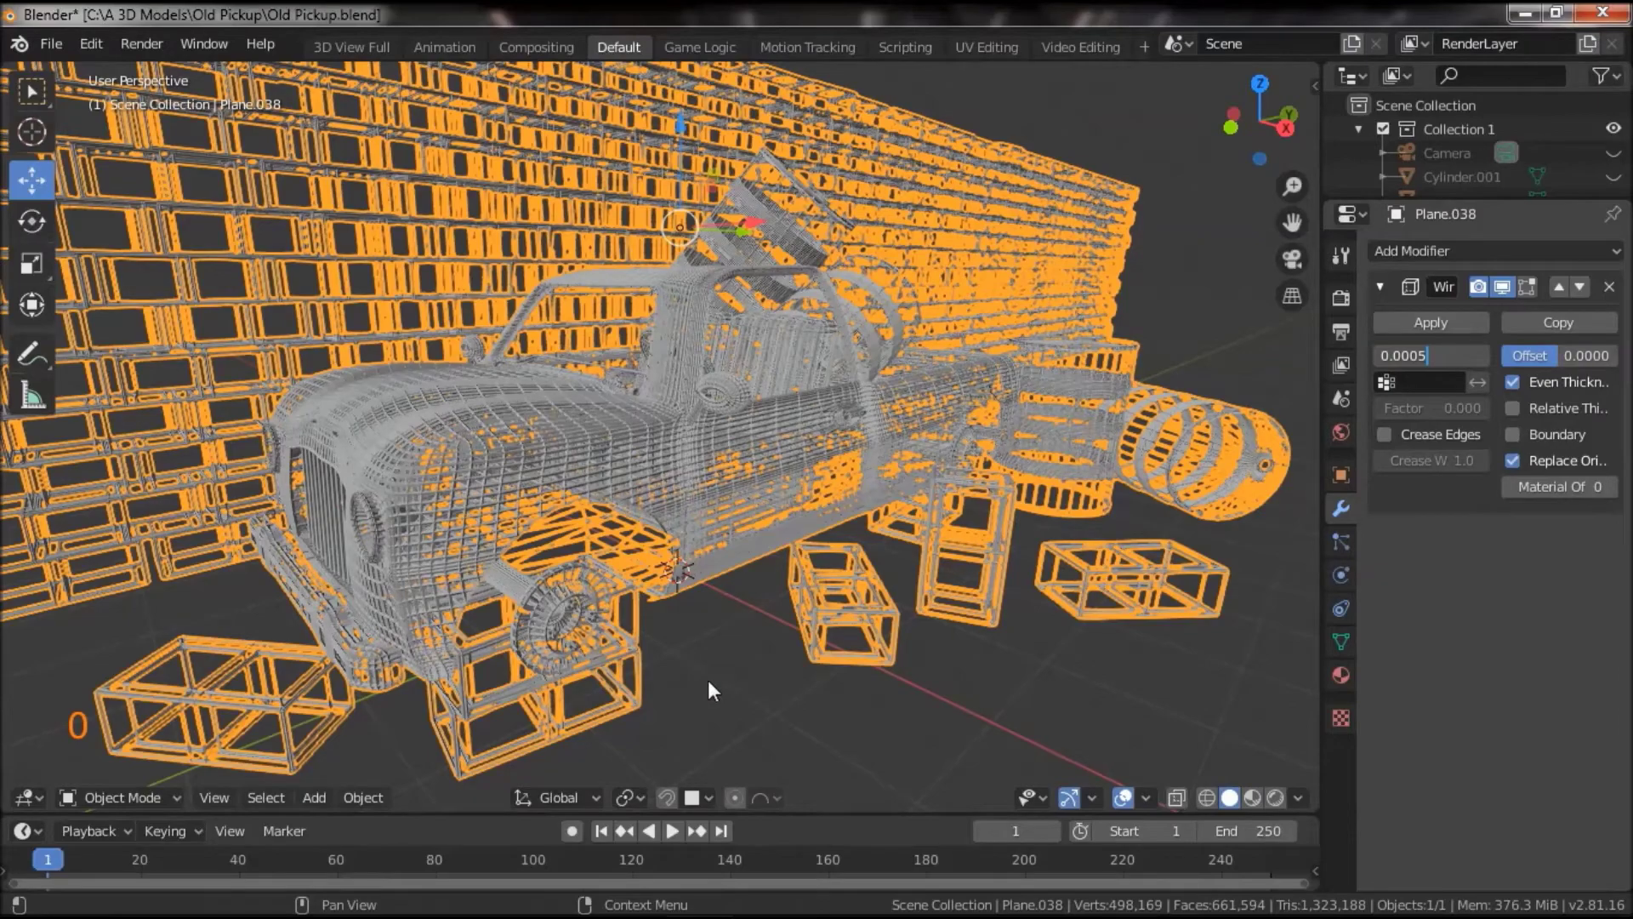
{"action": "scroll", "scroll_direction": "up", "scroll_amount": 3}
{"action": "scroll", "scroll_direction": "up", "scroll_amount": 3}
{"action": "scroll", "scroll_direction": "down", "scroll_amount": 3}
{"action": "scroll", "scroll_direction": "up", "scroll_amount": 3}
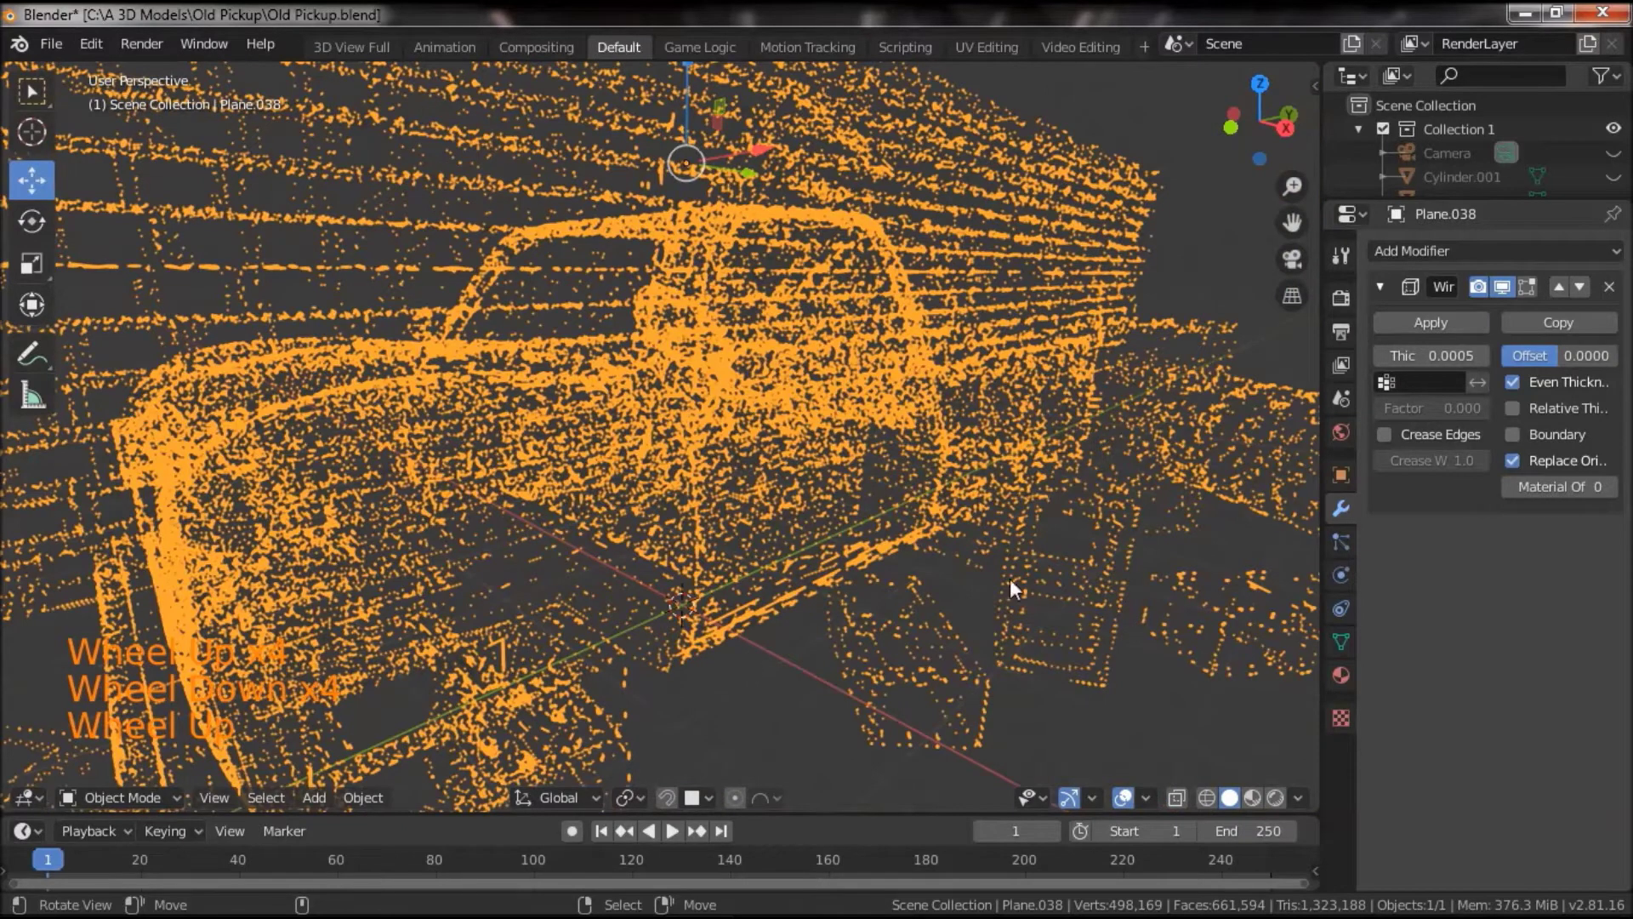
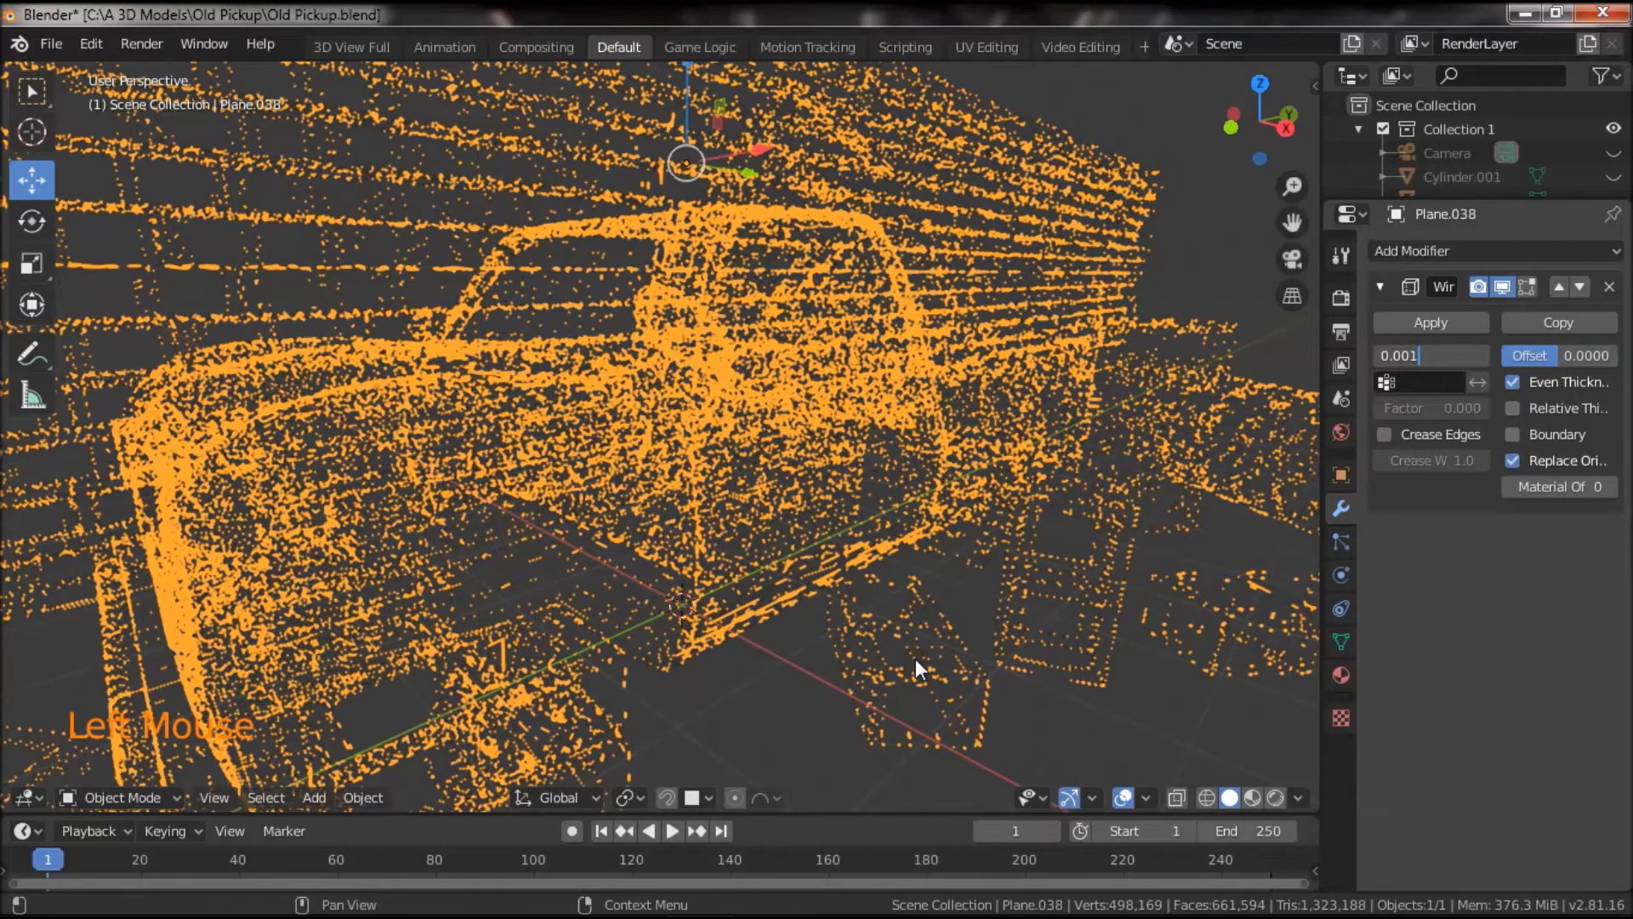
{"action": "left_click", "coordinate": [841, 663]}
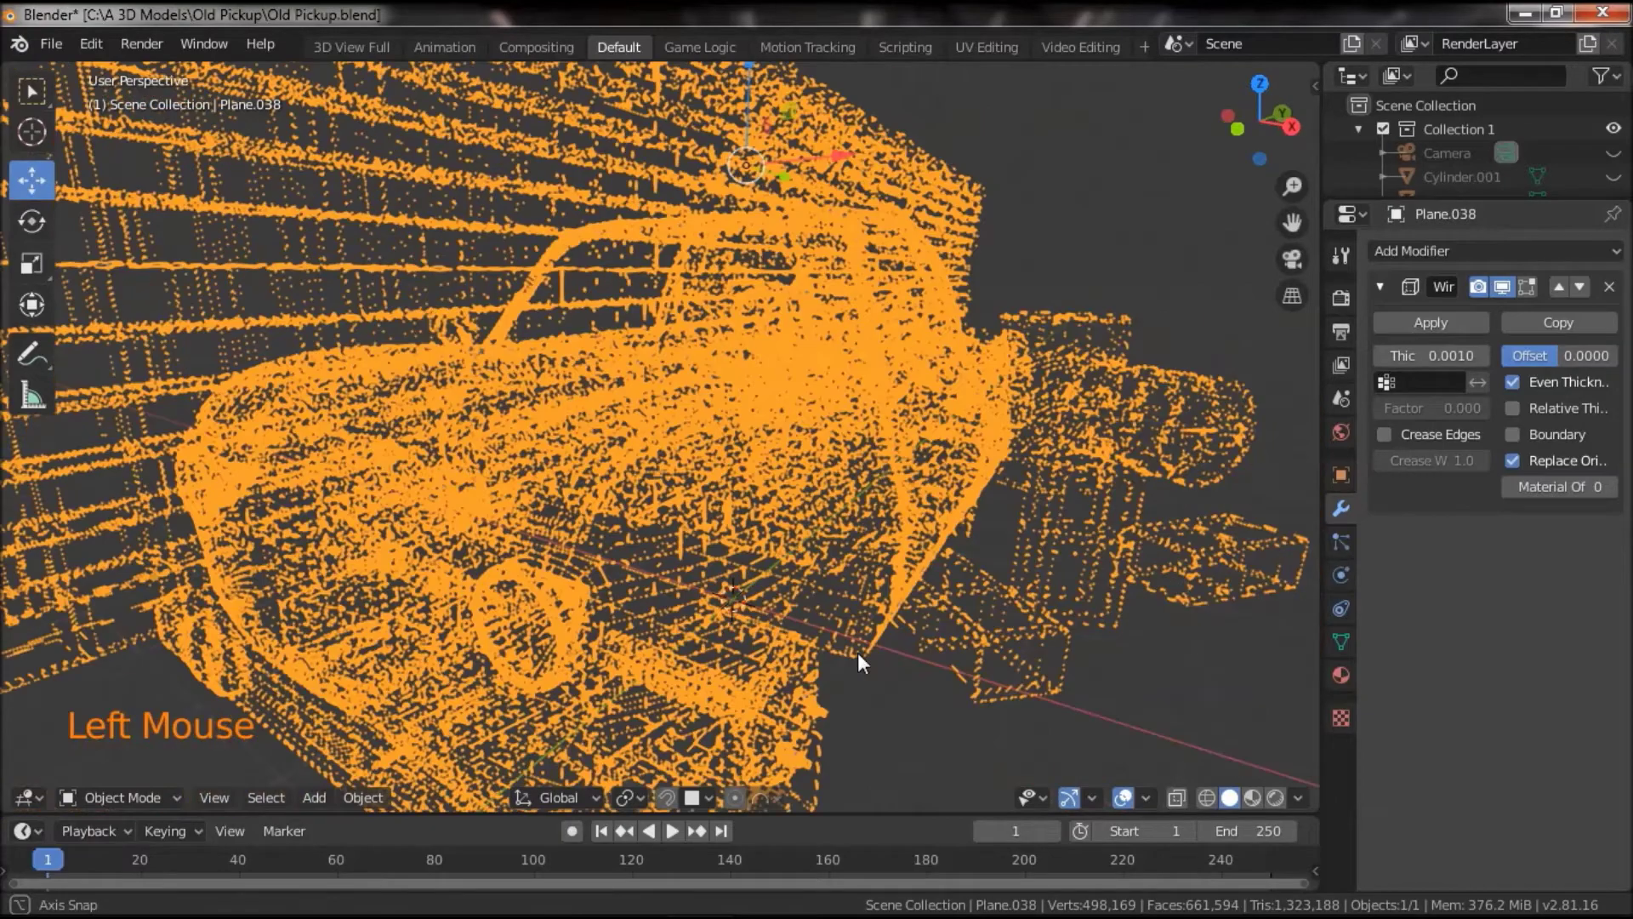
{"action": "left_click", "coordinate": [1446, 332]}
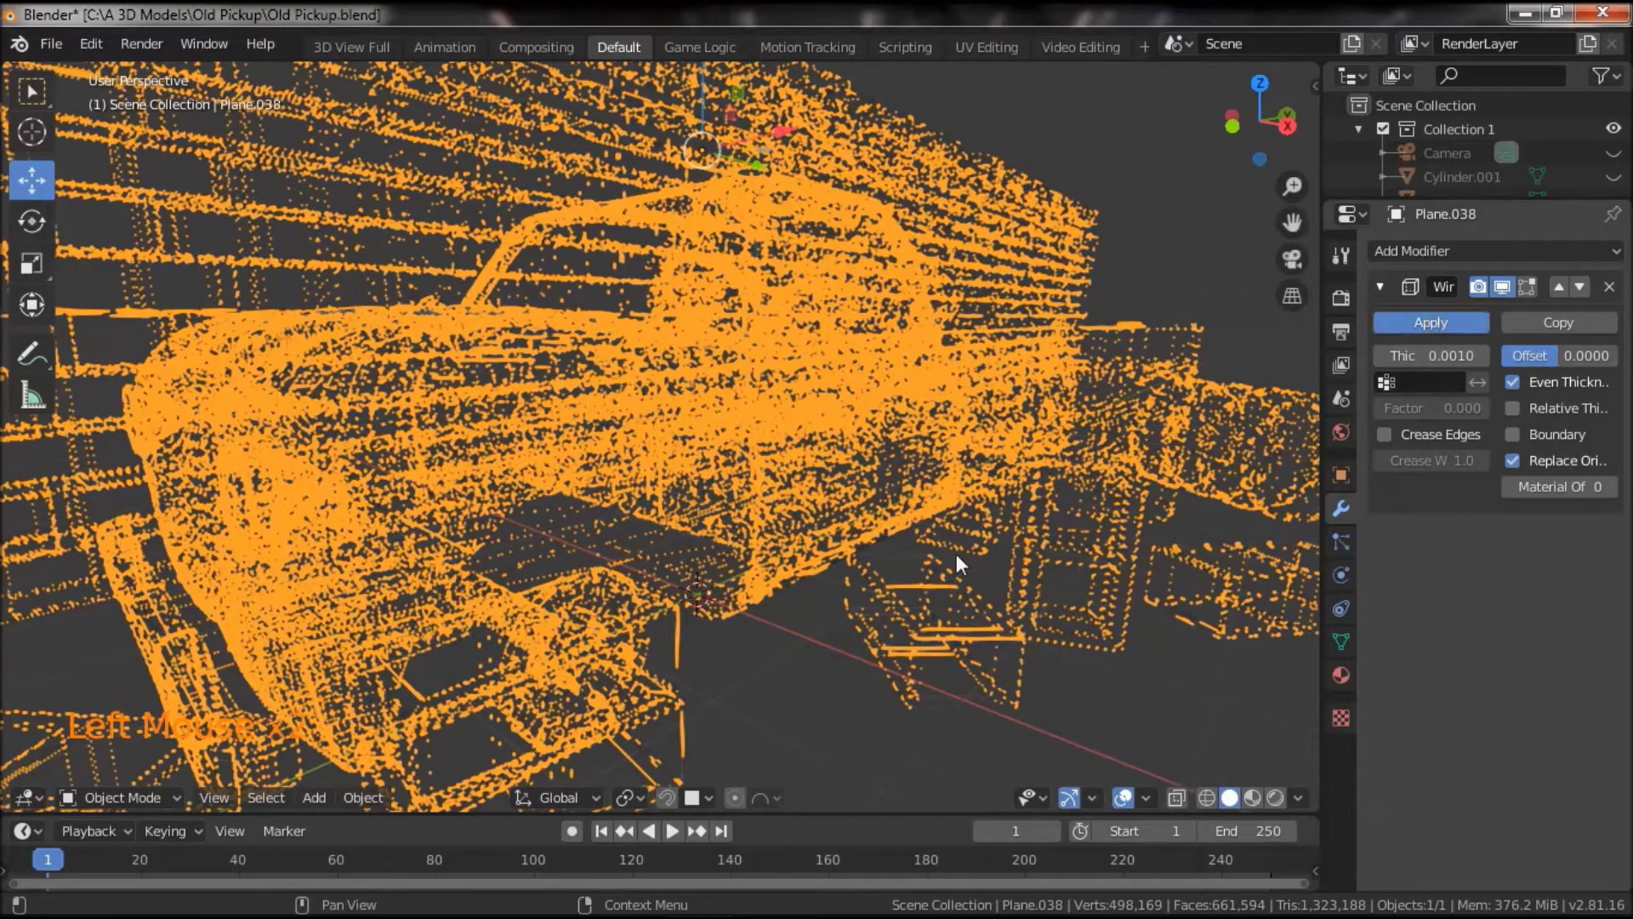
- Apply the Wireframe modifier and give the copy a new material with an Emission surface
{"action": "left_click", "coordinate": [874, 635]}
{"action": "scroll", "scroll_direction": "down", "scroll_amount": 3}
{"action": "scroll", "scroll_direction": "down", "scroll_amount": 3}
{"action": "left_click", "coordinate": [907, 587]}
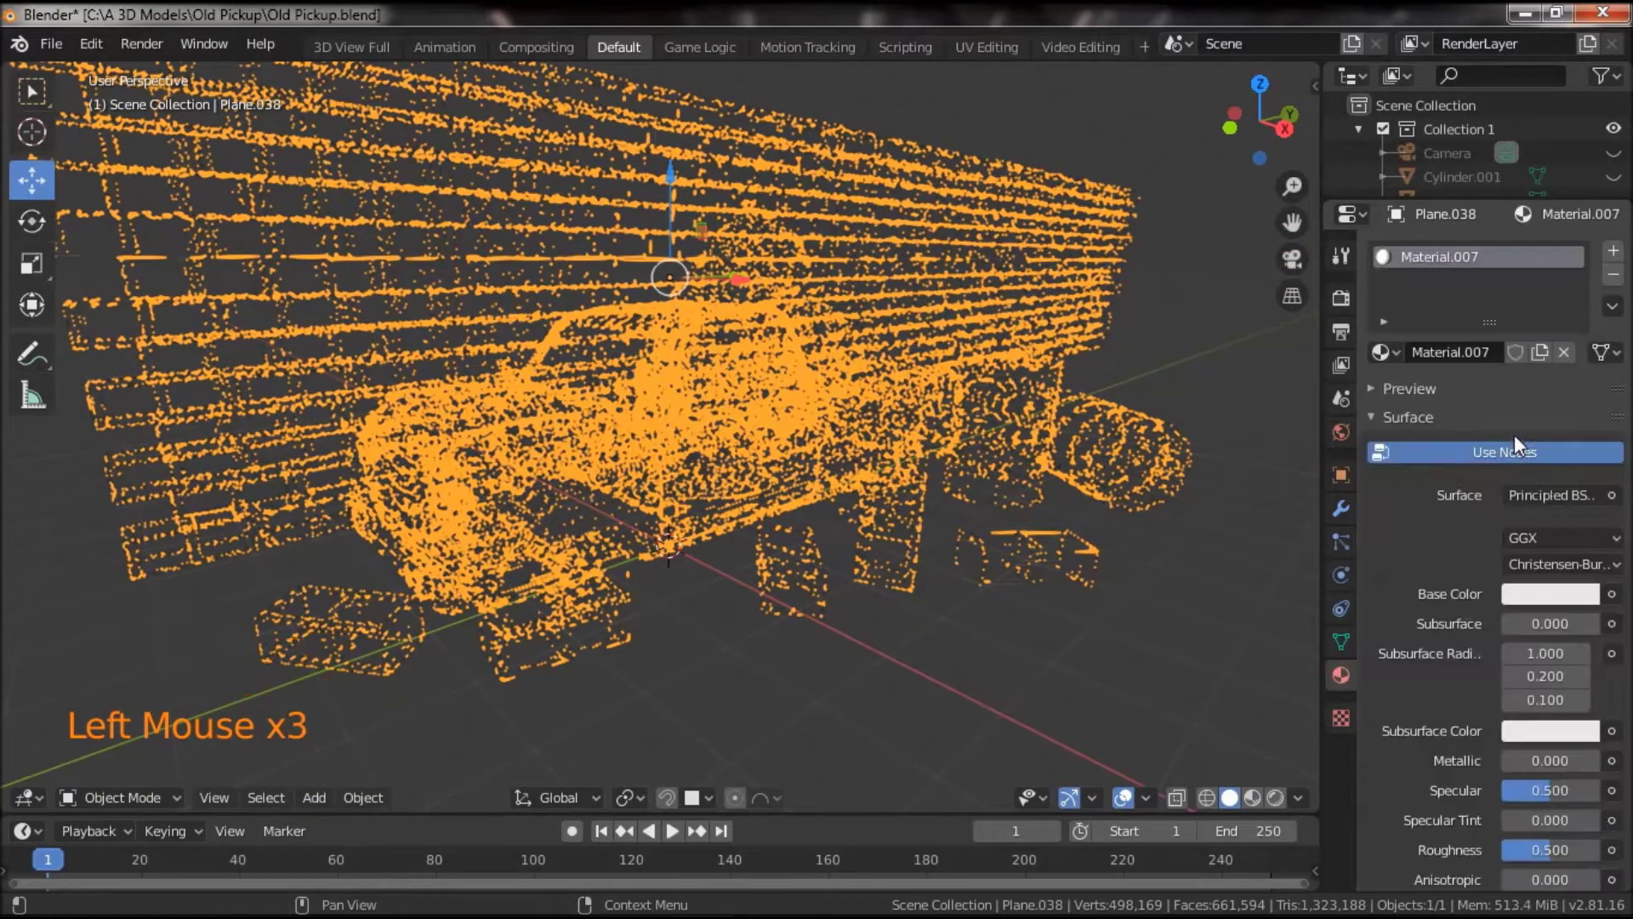
{"action": "left_click", "coordinate": [1561, 503]}
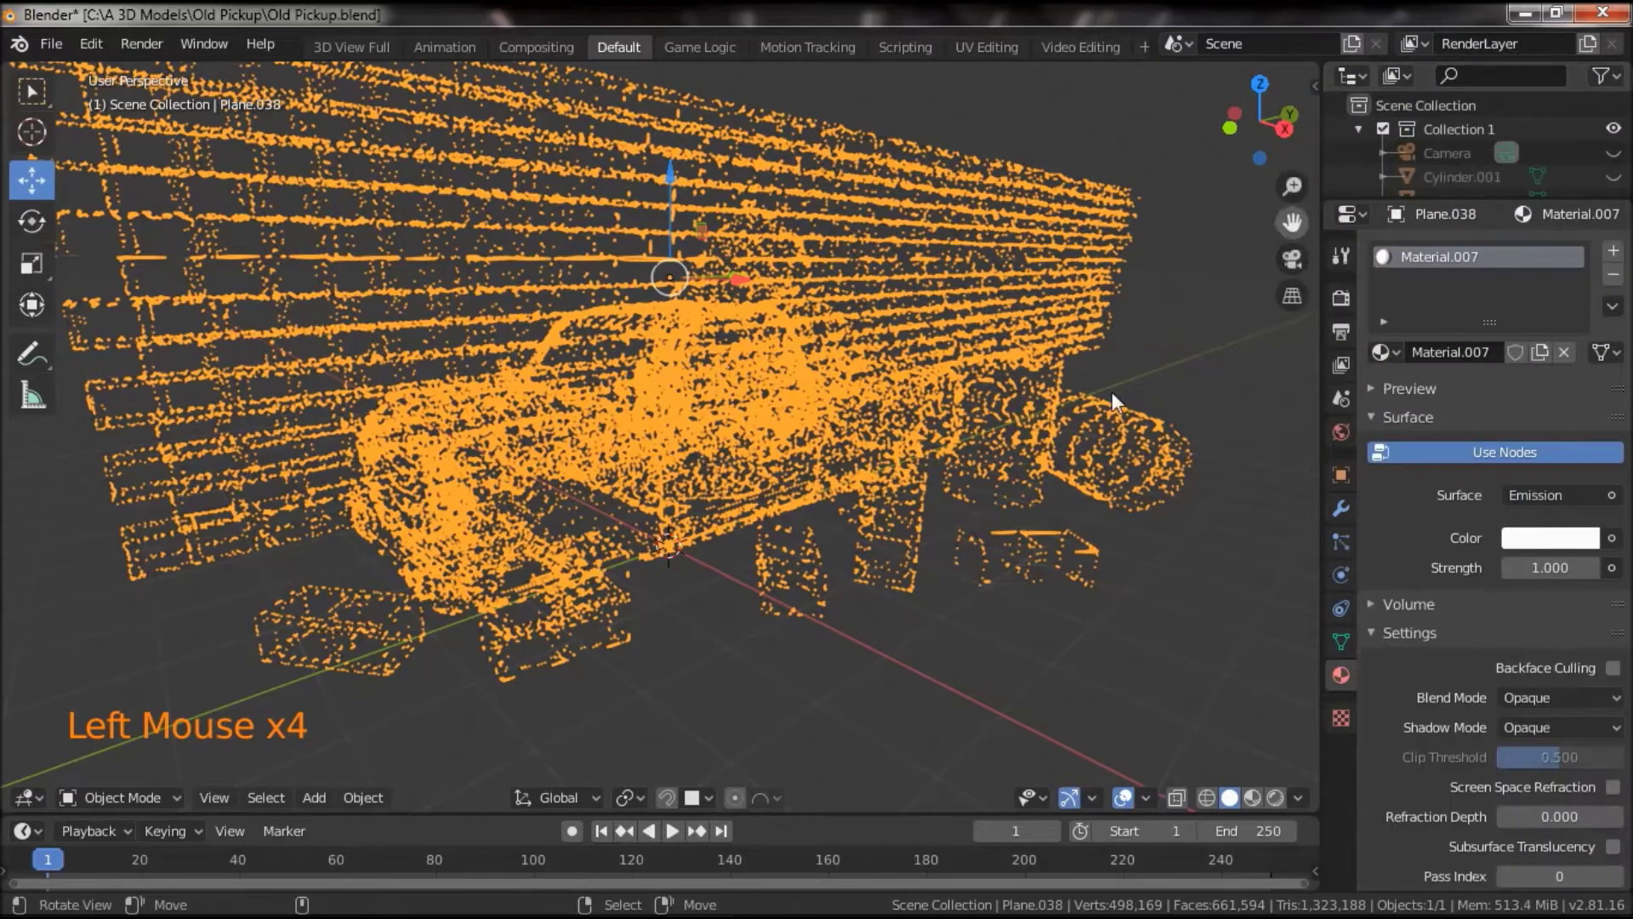
{"action": "left_click", "coordinate": [1281, 798]}
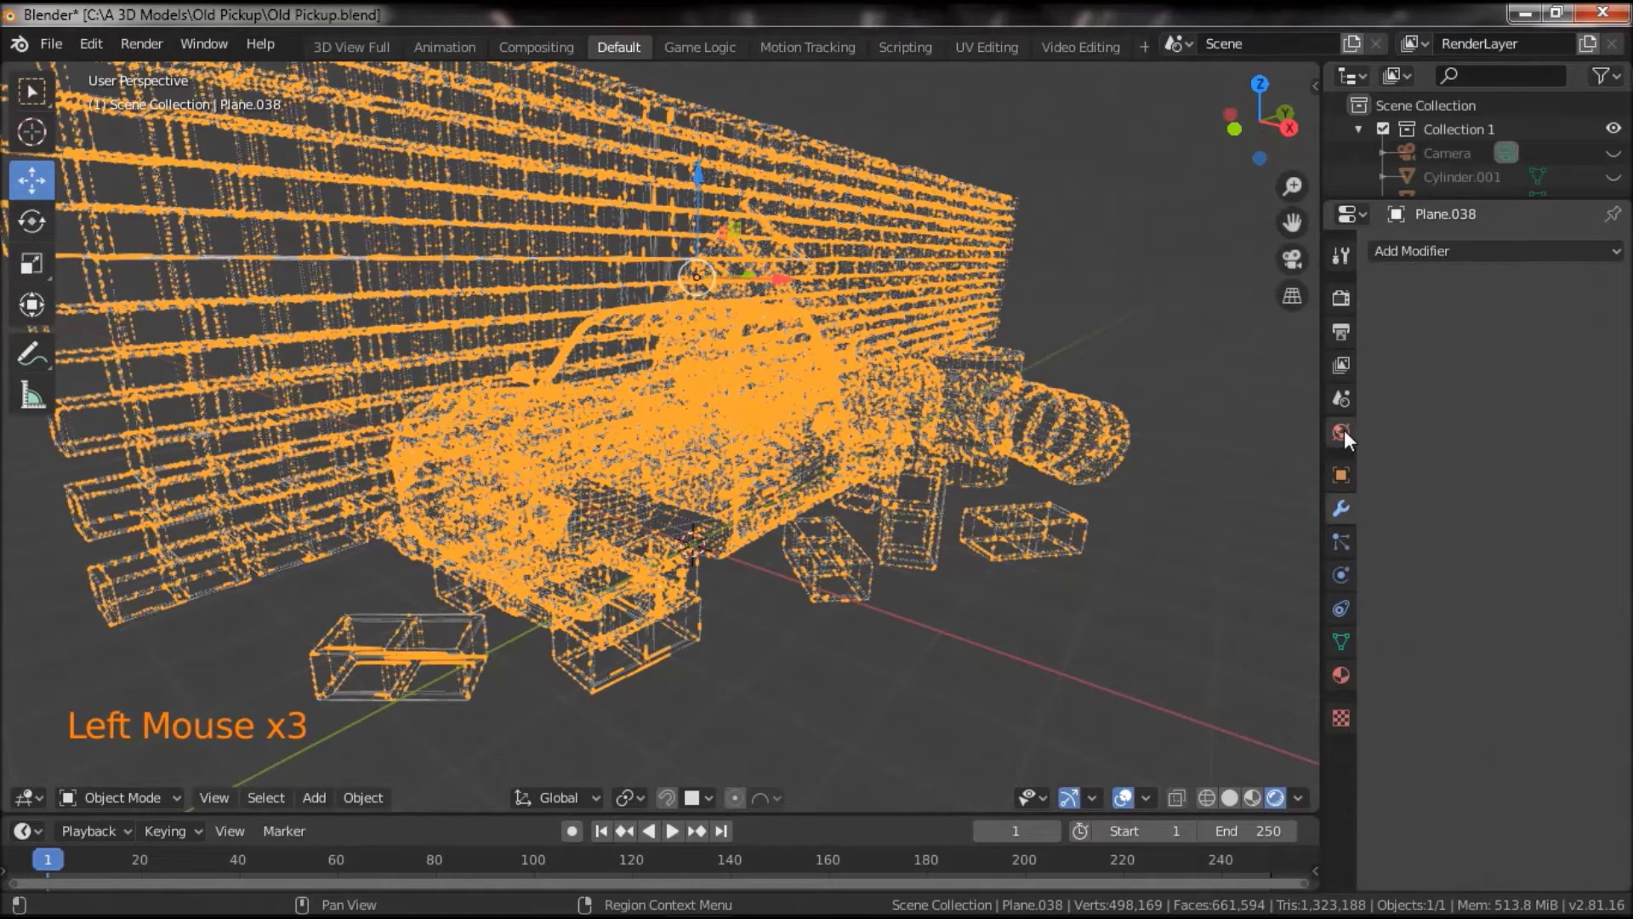
- Review the render output settings and modifier stack, then return to the copy's material settings
{"action": "left_click", "coordinate": [1349, 295]}
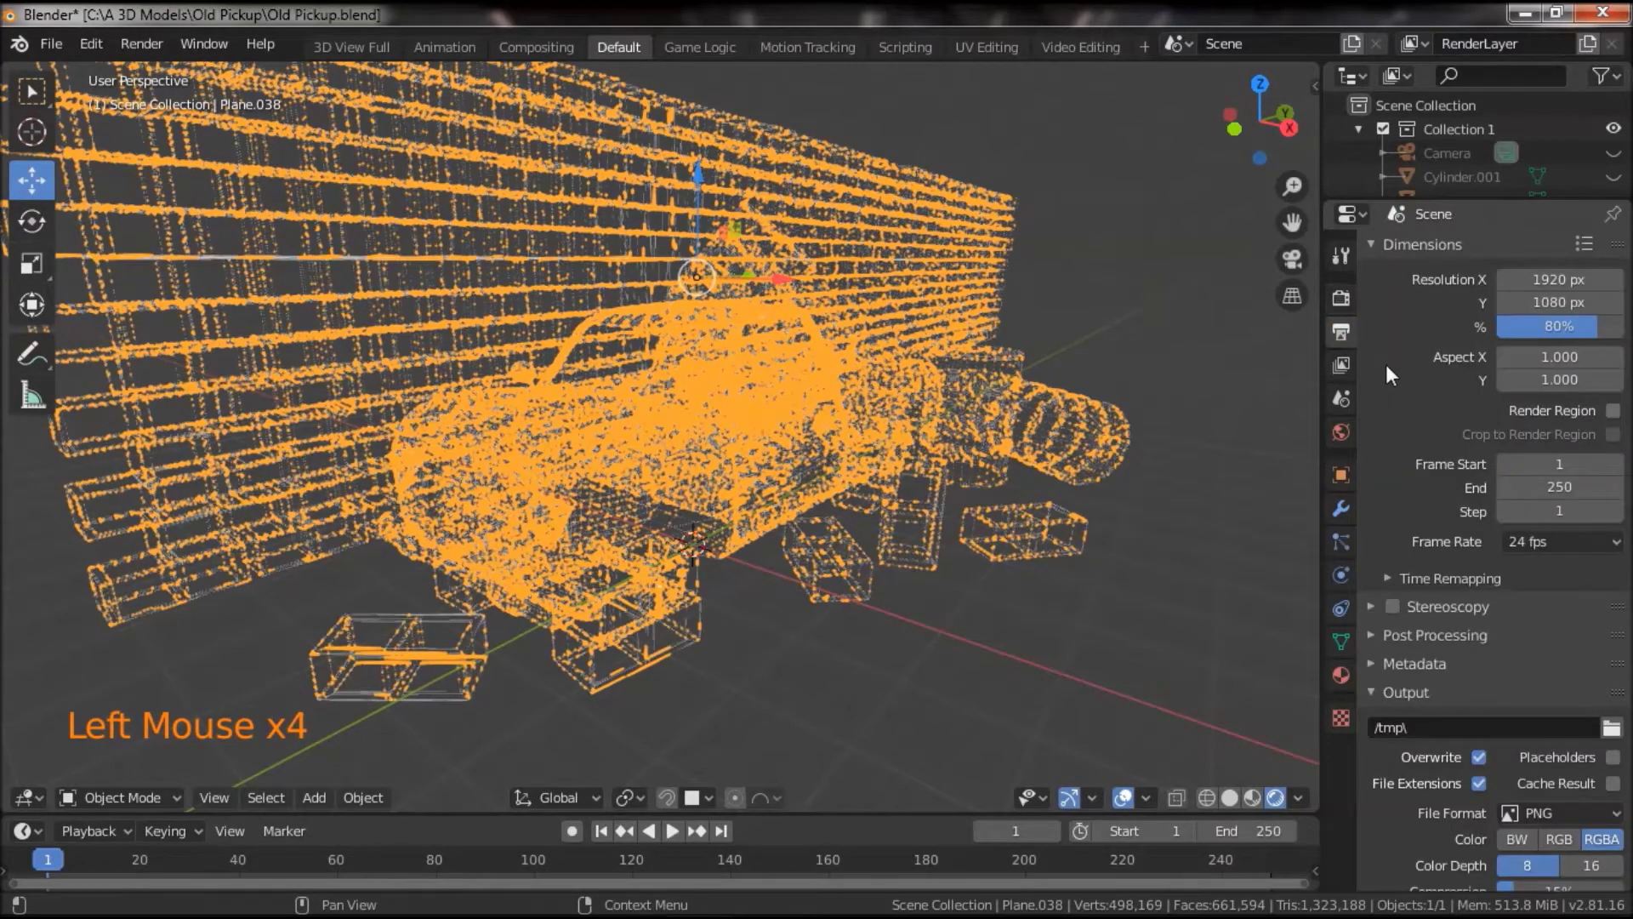
{"action": "left_click", "coordinate": [1357, 298]}
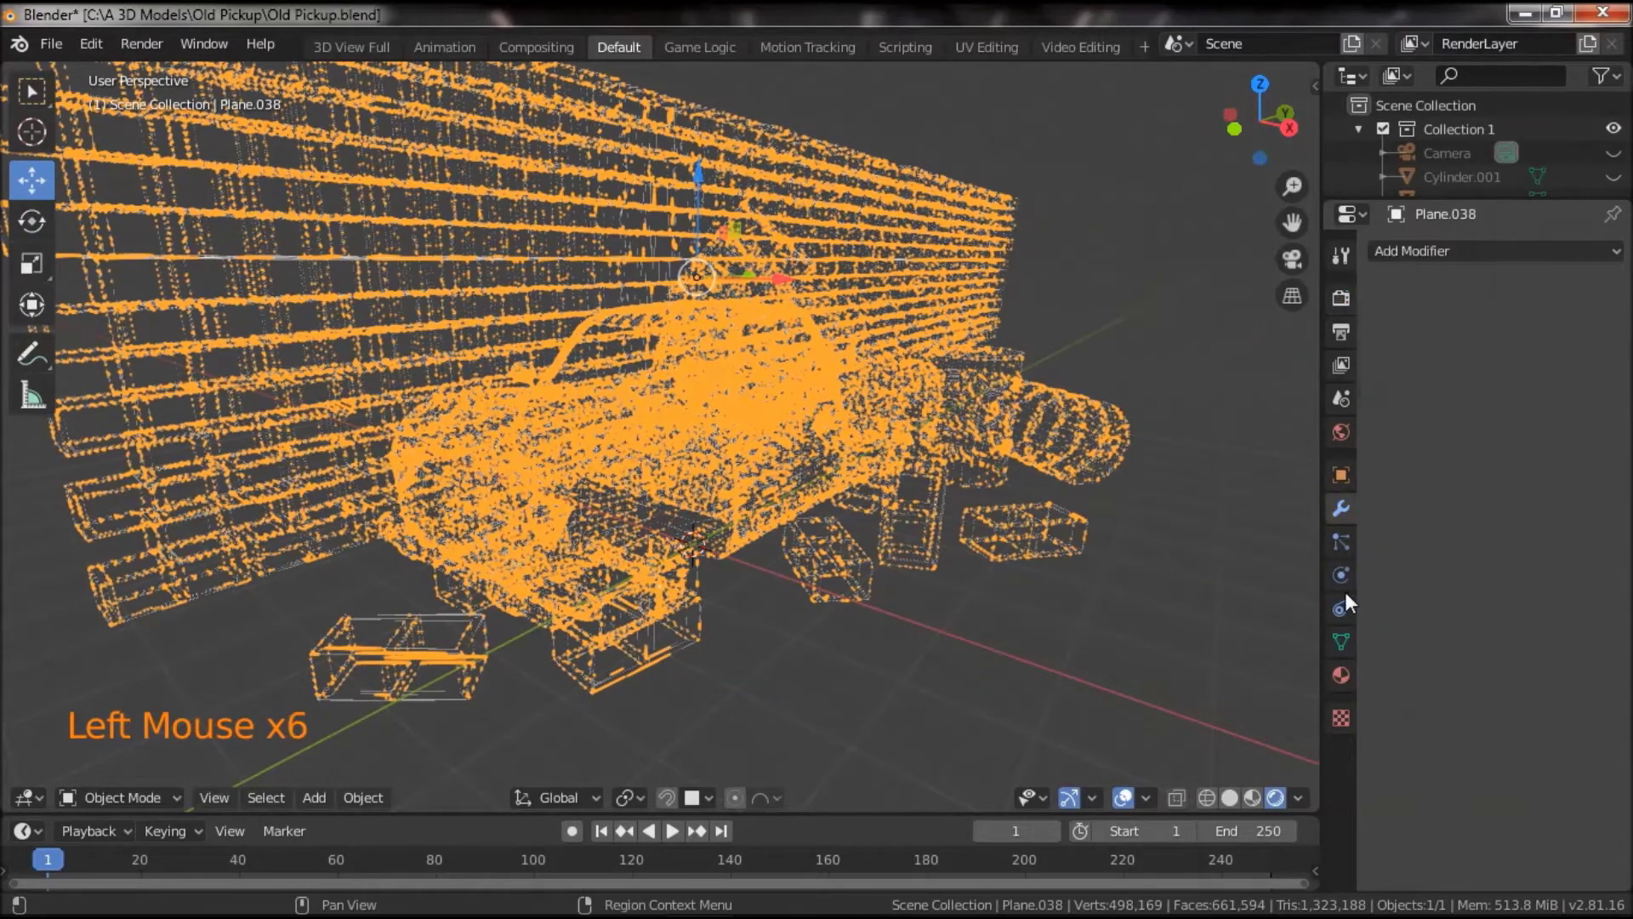
{"action": "left_click", "coordinate": [1353, 682]}
{"action": "left_click", "coordinate": [971, 671]}
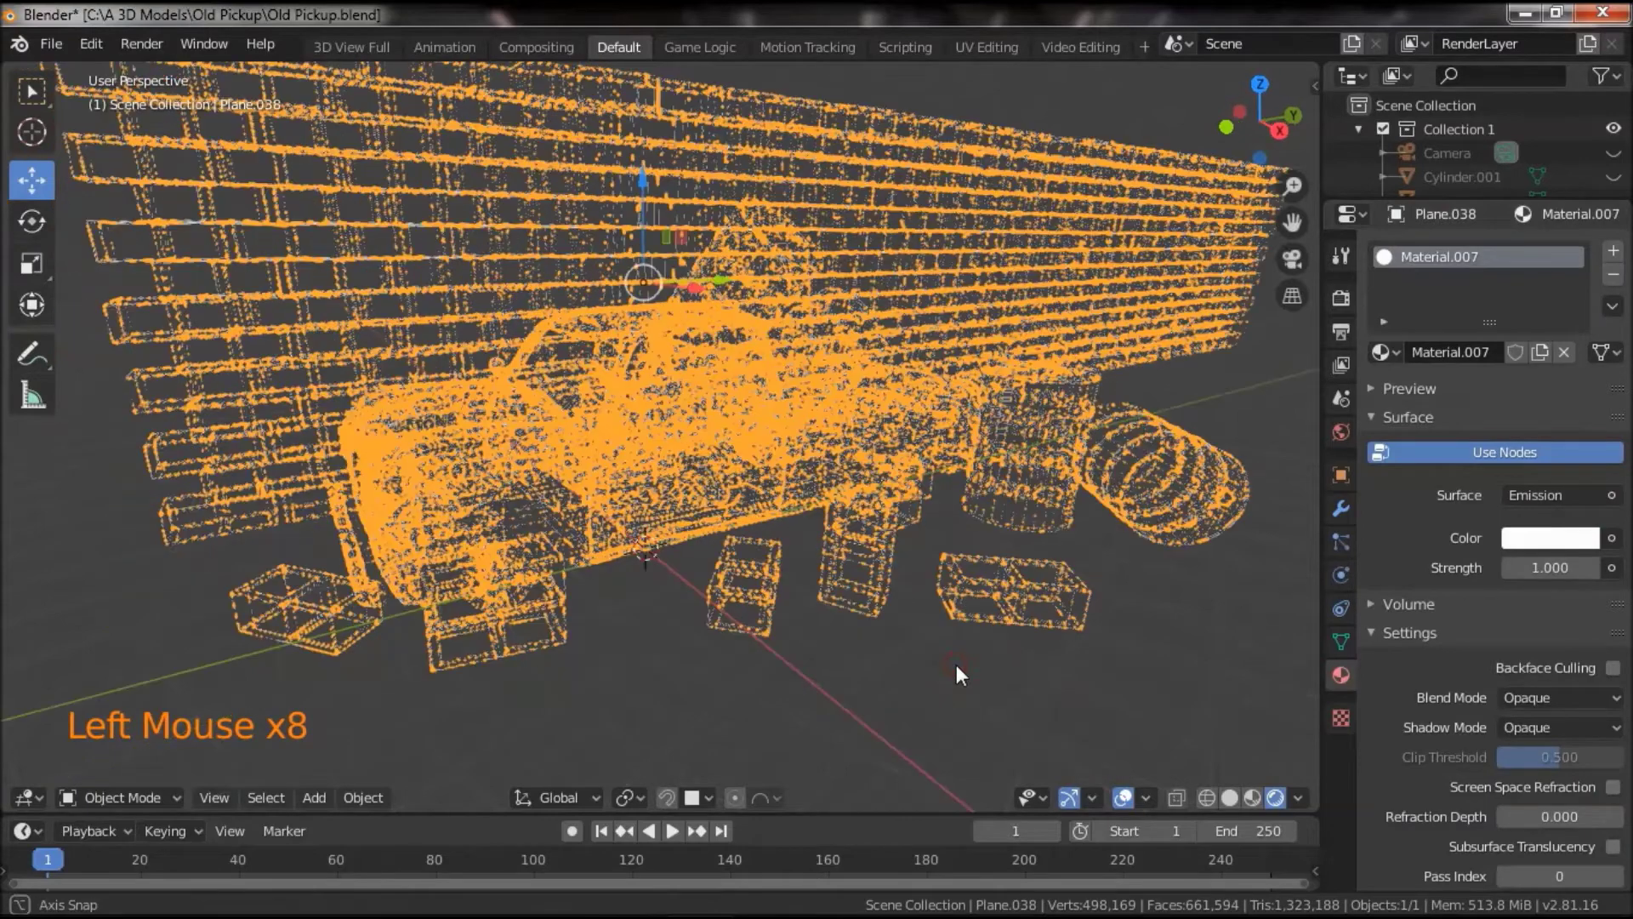
{"action": "left_click", "coordinate": [1217, 789]}
{"action": "left_click", "coordinate": [901, 685]}
- Unhide the originals with Alt+H, preview in rendered shading through the camera and reach Render Image
{"action": "key", "text": "alt+h"}
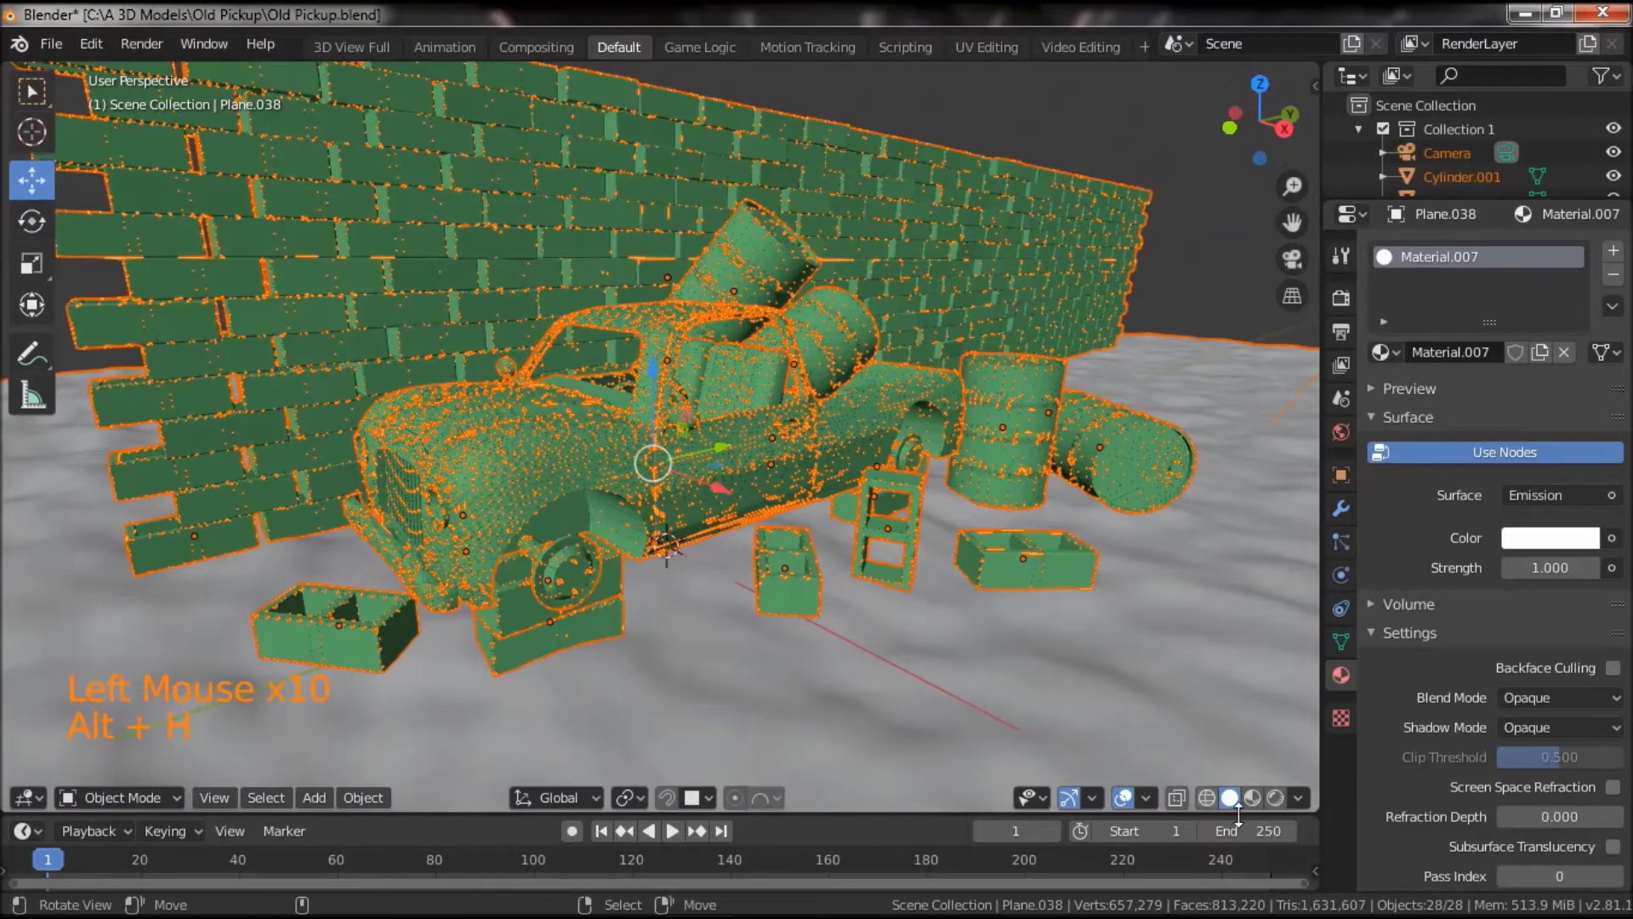
{"action": "left_click", "coordinate": [1291, 810]}
{"action": "left_click", "coordinate": [1135, 800]}
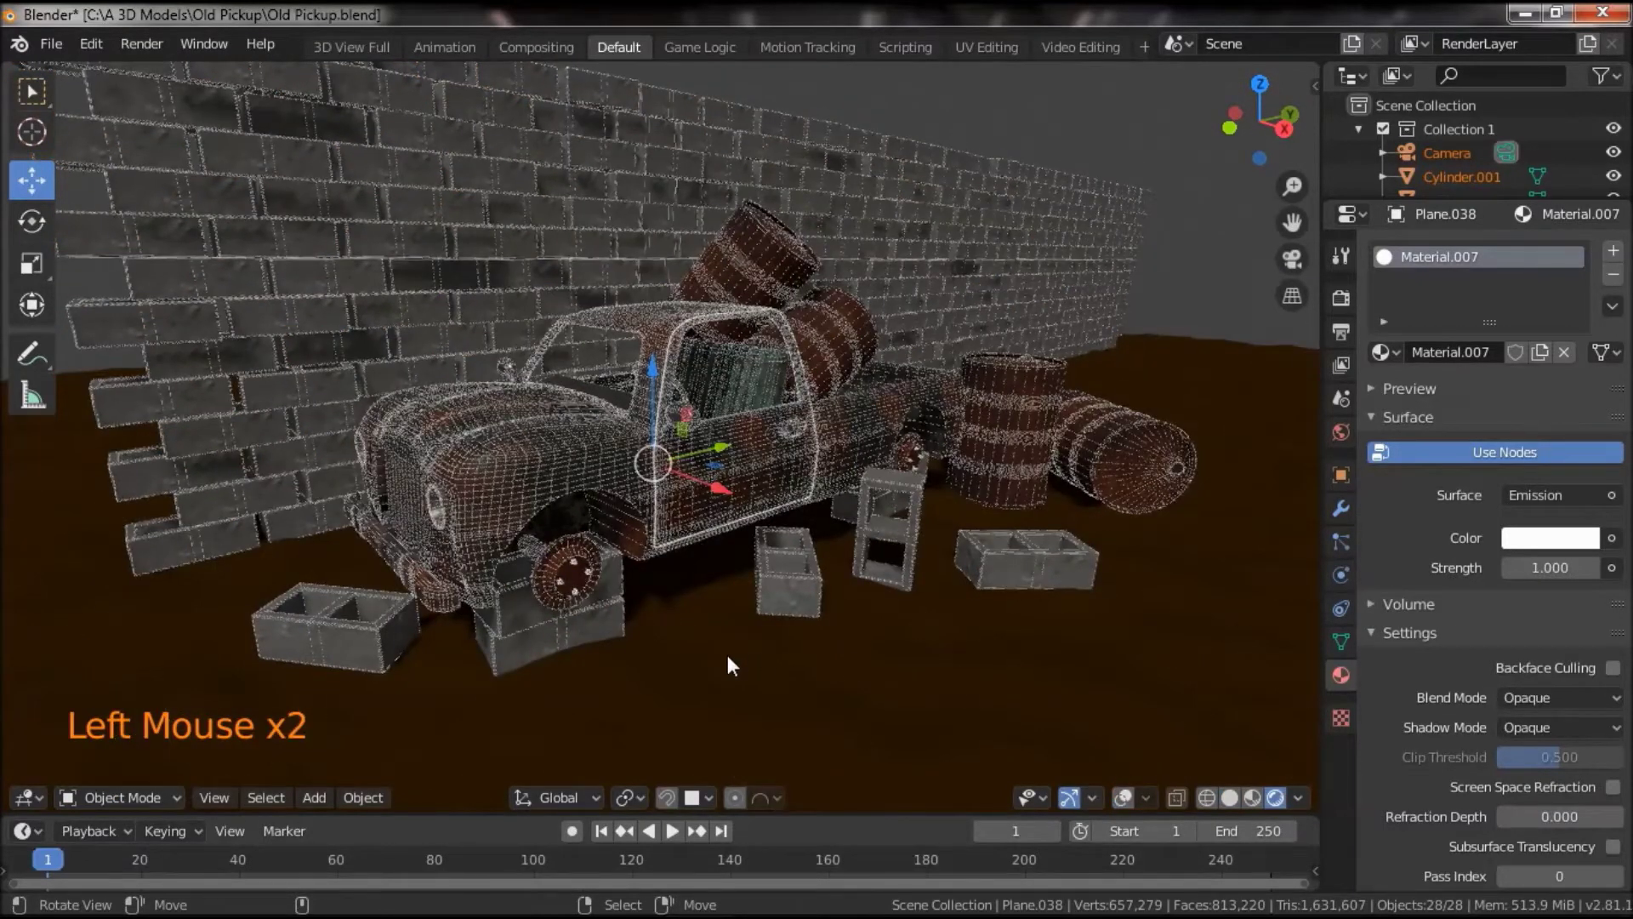
{"action": "scroll", "scroll_direction": "up", "scroll_amount": 3}
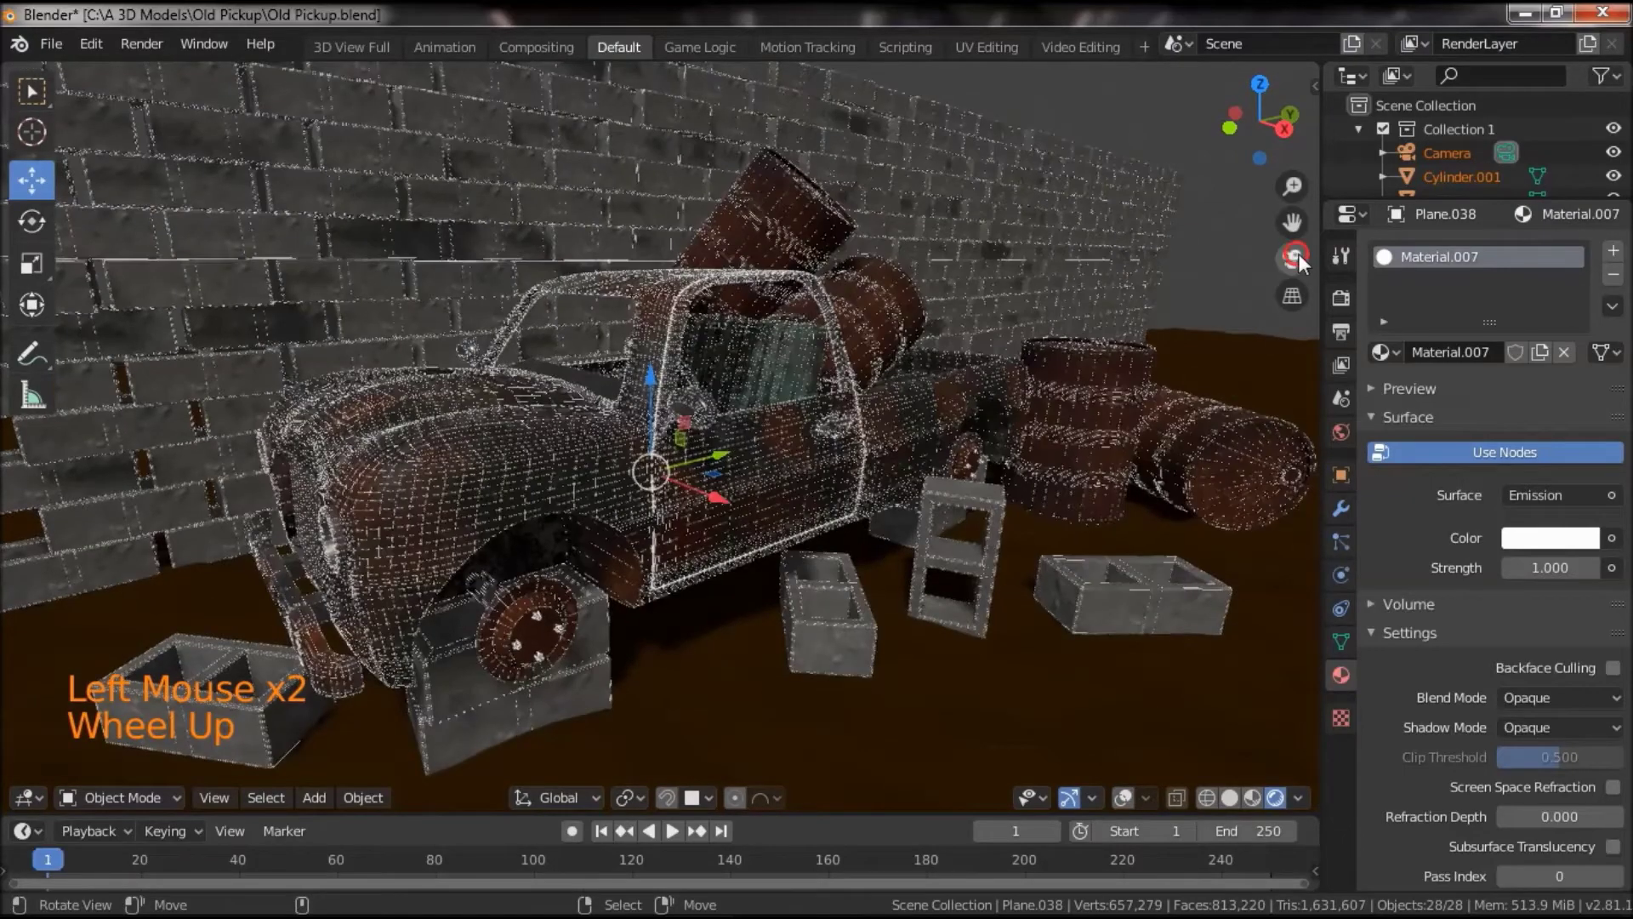
{"action": "left_click", "coordinate": [1308, 264]}
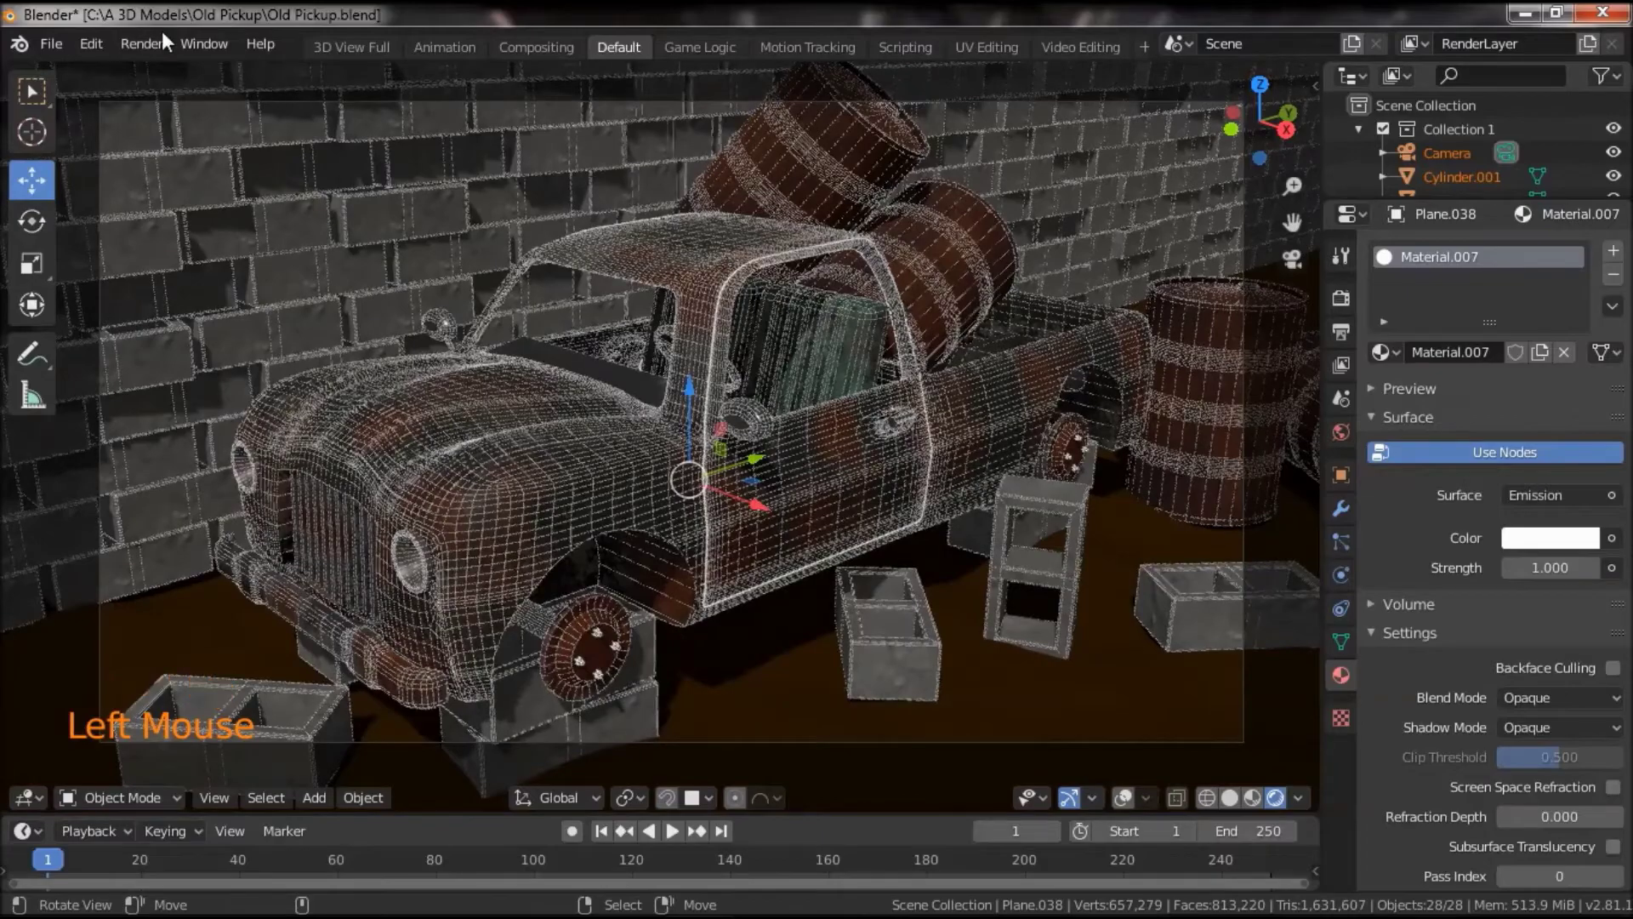
{"action": "left_click", "coordinate": [152, 63]}
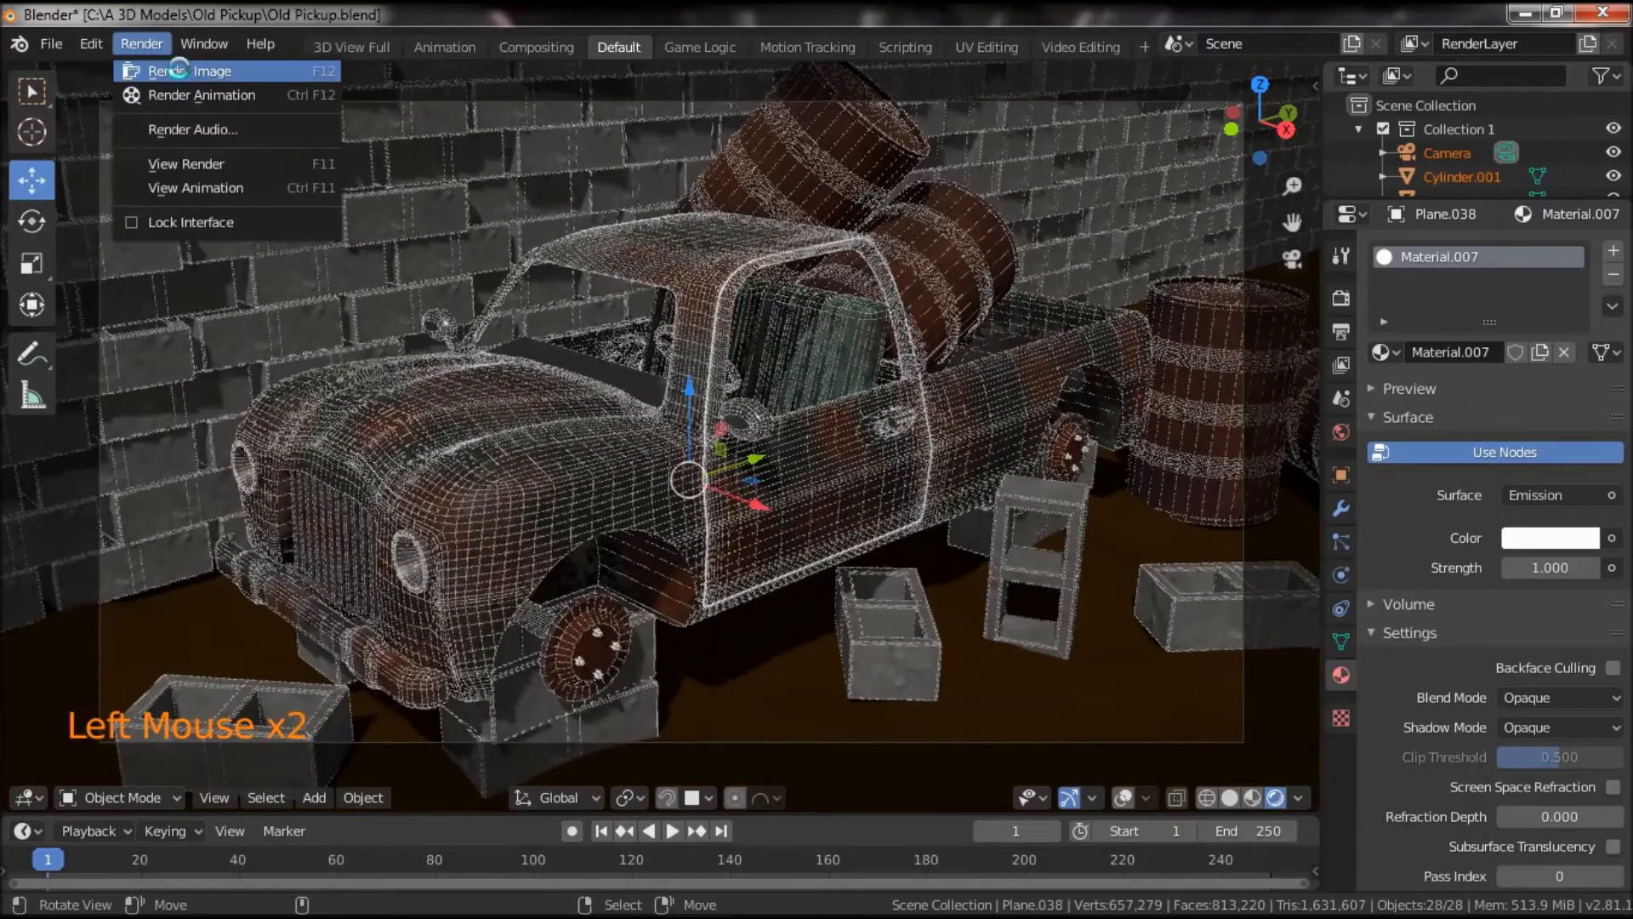